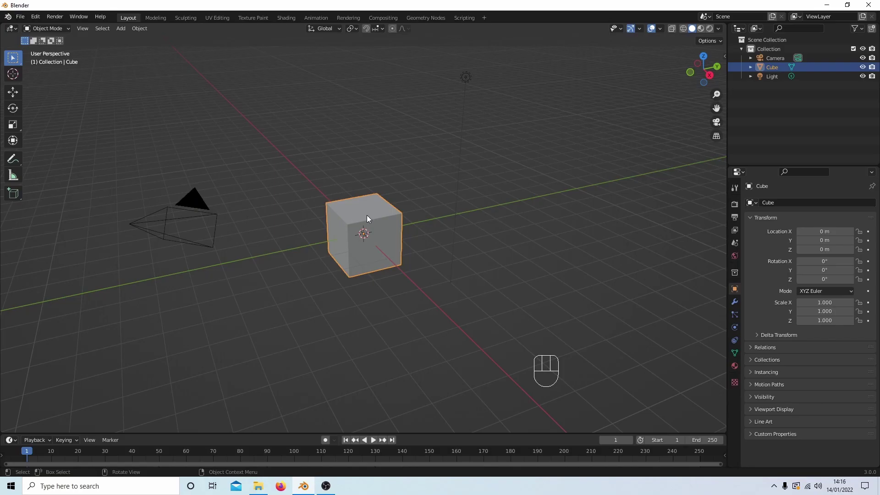
Delete the default cube and bring up the Add menu
{"action": "key", "text": "Delete"}
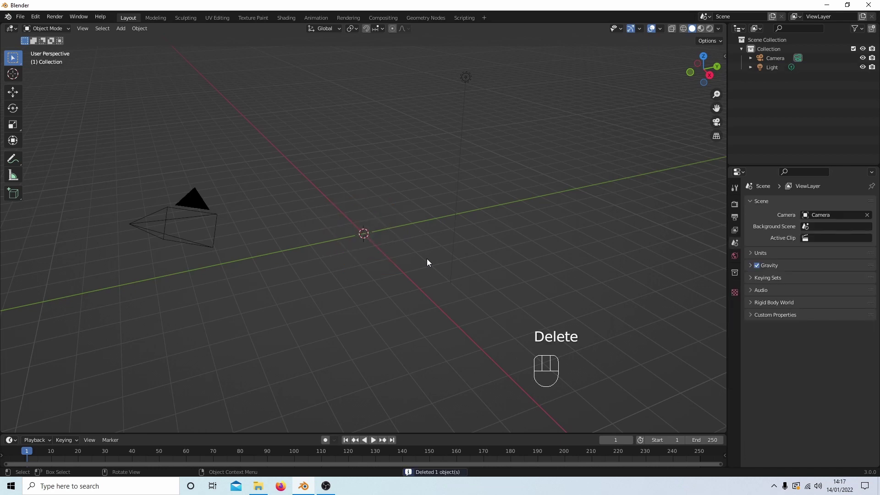
{"action": "key", "text": "shift+a"}
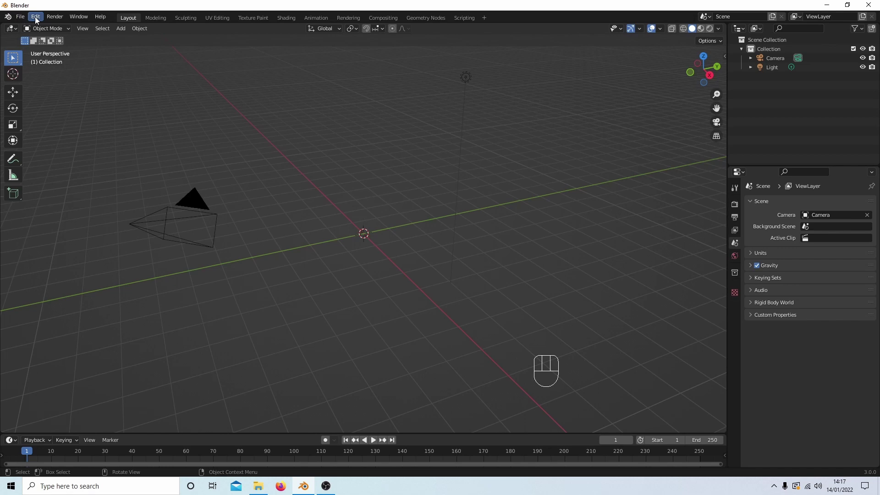
{"action": "left_click_drag", "start_coordinate": [37, 20], "coordinate": [53, 153]}
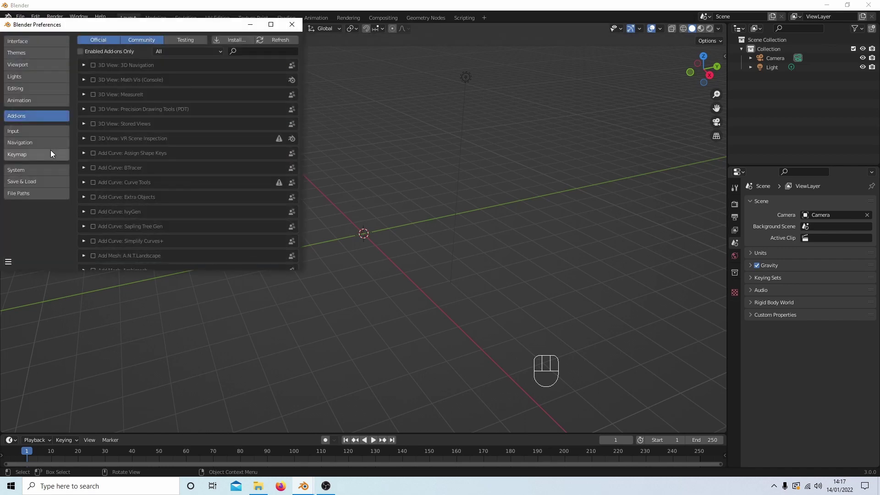
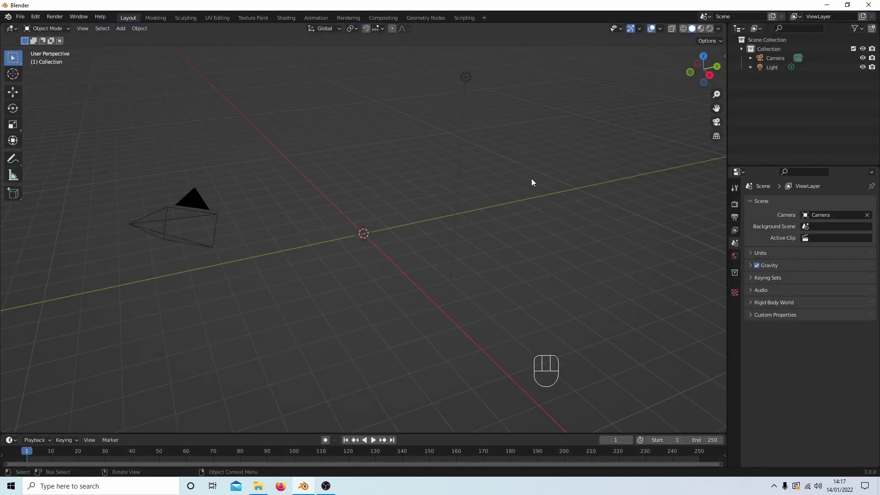
Add an Archemedian spiral curve via Curve > Curve Spirals
{"action": "left_click_drag", "start_coordinate": [122, 30], "coordinate": [45, 72]}
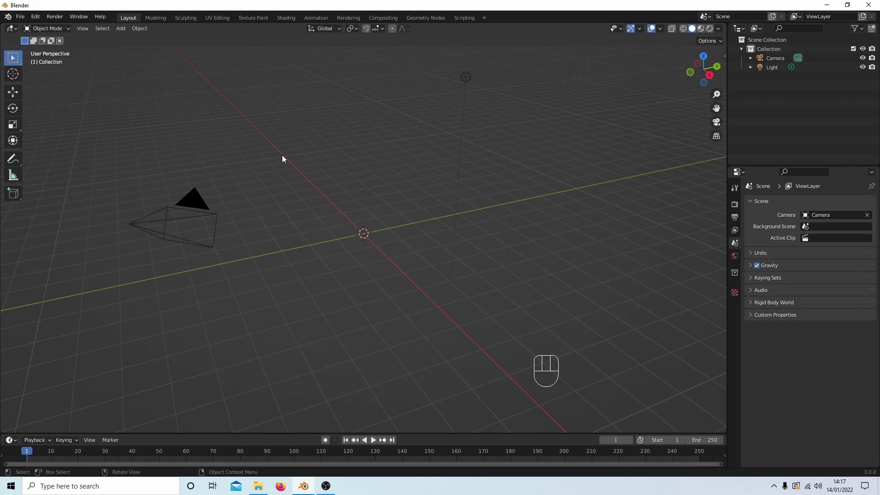
{"action": "key", "text": "shift+a"}
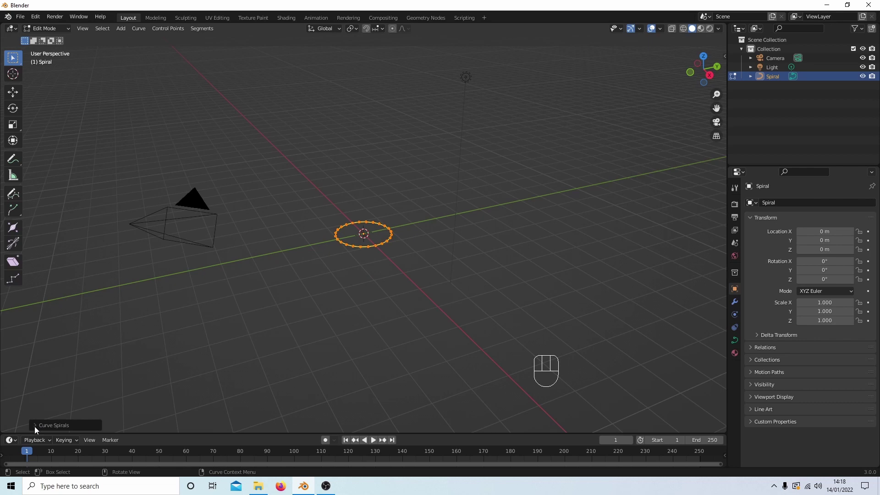
Raise the spiral to four turns with 64 steps and 0.42 height, then inspect the coil
{"action": "left_click", "coordinate": [36, 430]}
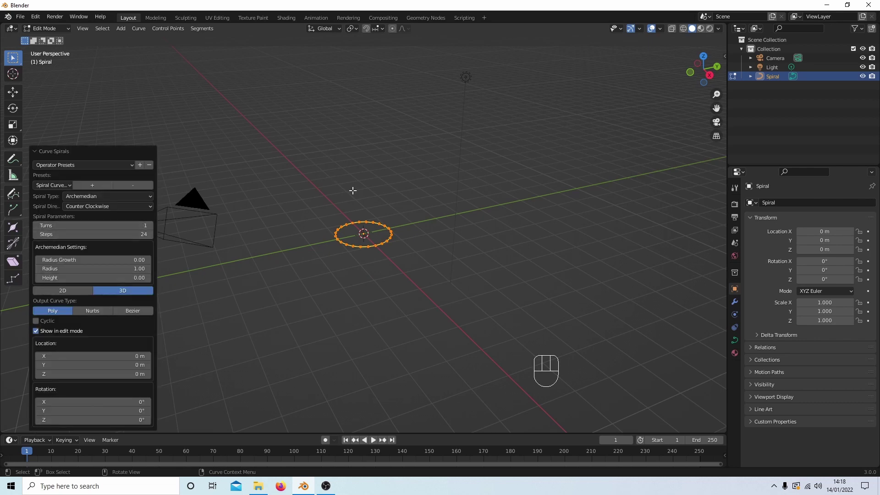
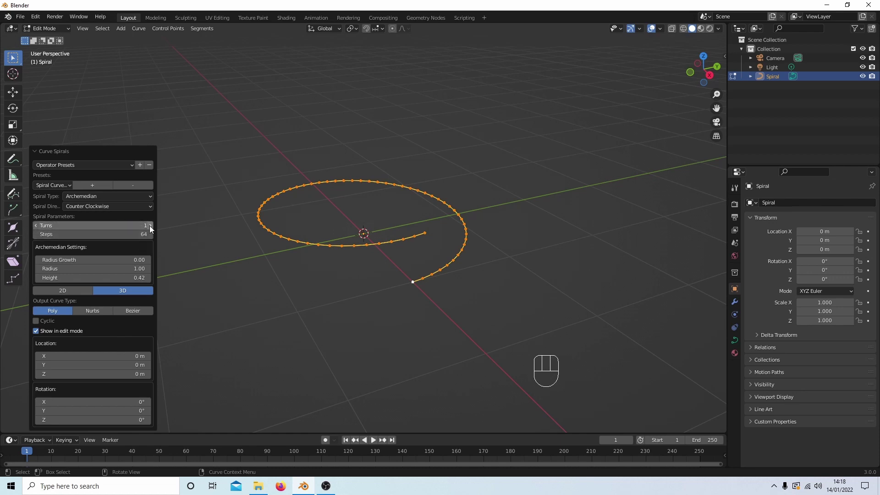
{"action": "left_click", "coordinate": [152, 228]}
{"action": "left_click", "coordinate": [151, 228]}
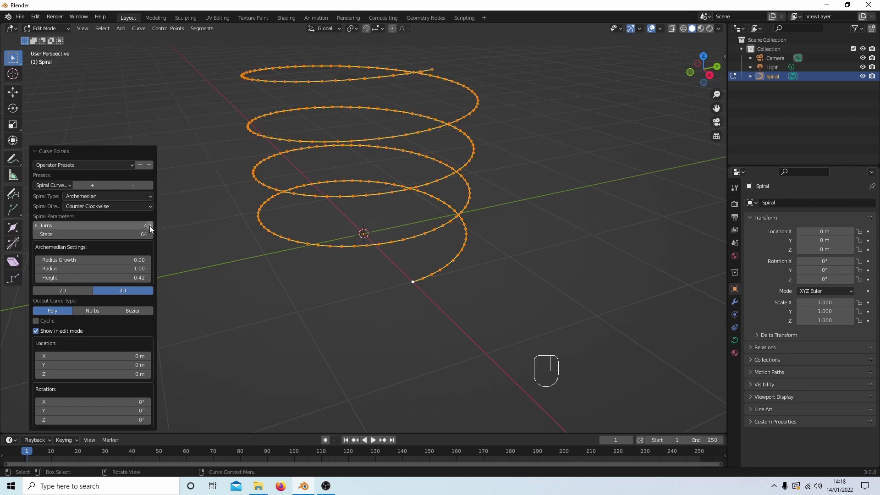
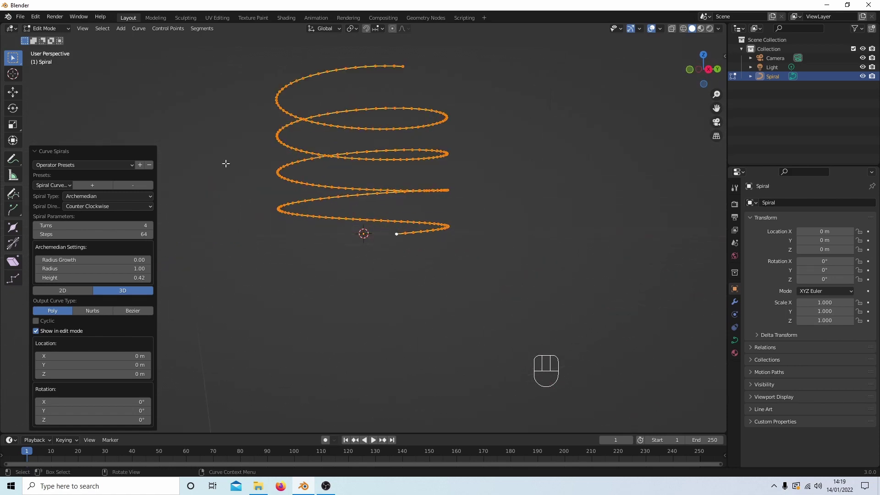
{"action": "left_click_drag", "start_coordinate": [230, 184], "coordinate": [238, 210]}
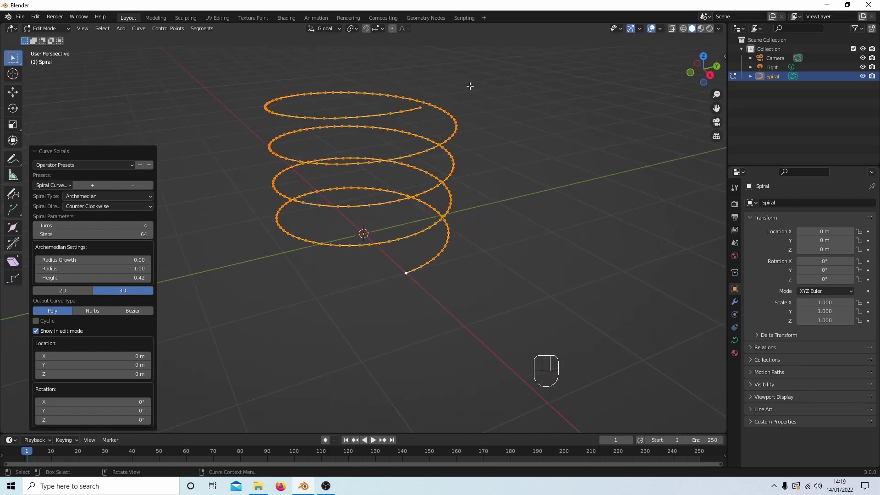
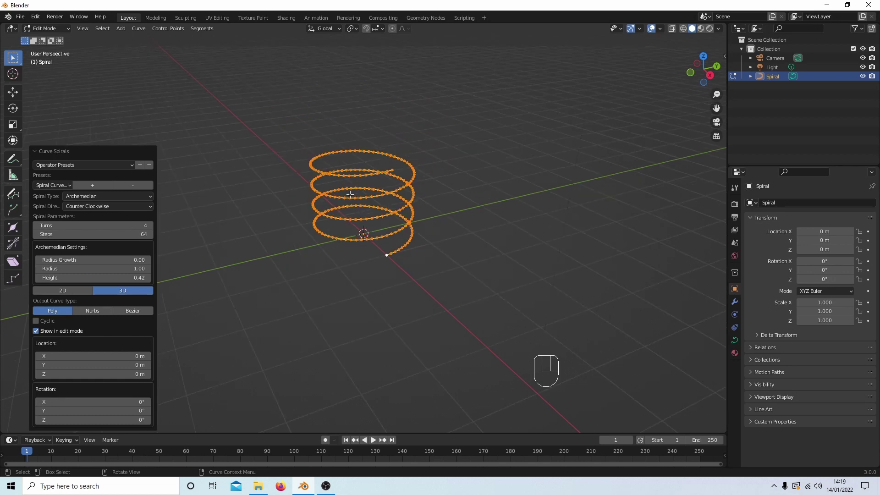
{"action": "left_click_drag", "start_coordinate": [345, 208], "coordinate": [318, 182]}
{"action": "left_click_drag", "start_coordinate": [331, 110], "coordinate": [342, 128]}
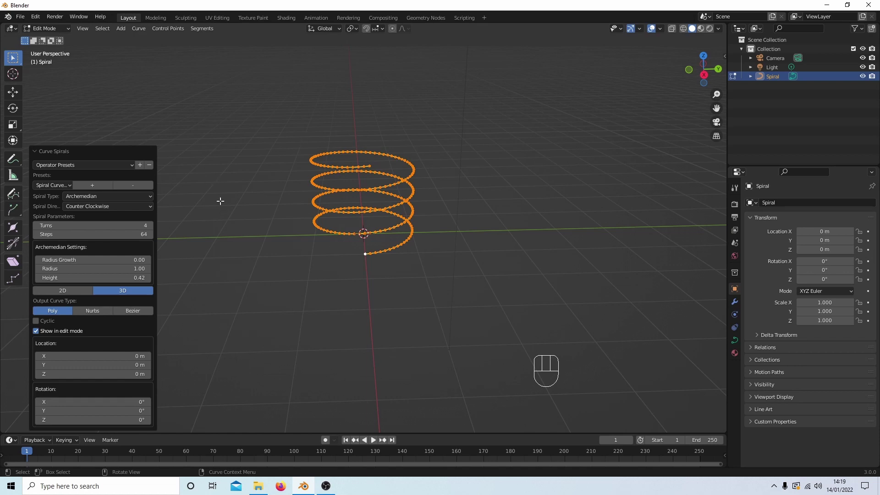
In Object Mode, set the curve's Geometry bevel to round with 0.12 m depth
{"action": "key", "text": "Tab"}
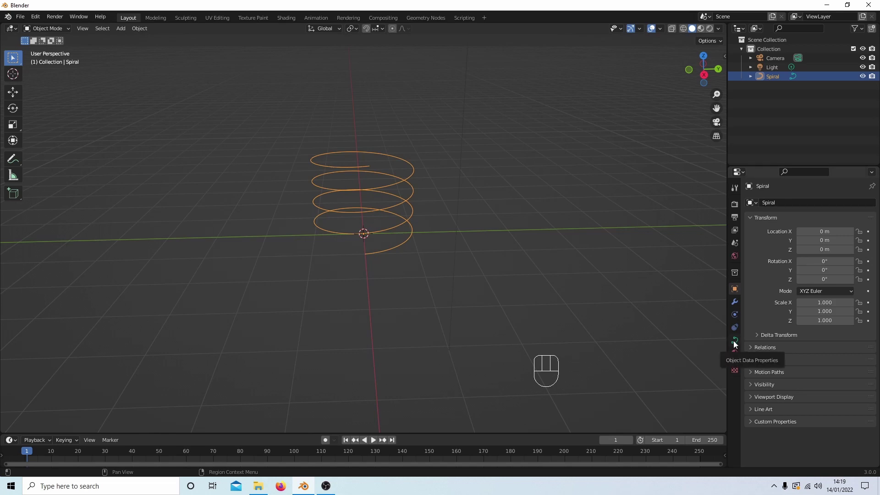
{"action": "left_click", "coordinate": [735, 339]}
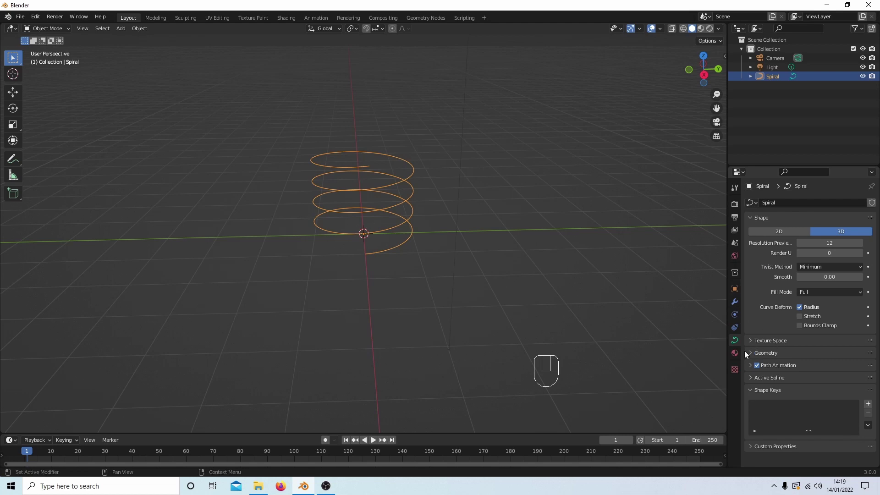
{"action": "left_click", "coordinate": [753, 353]}
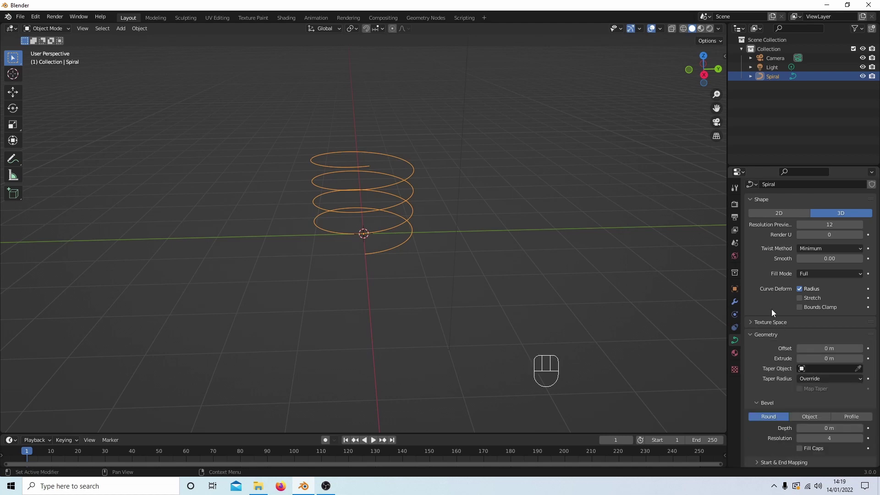
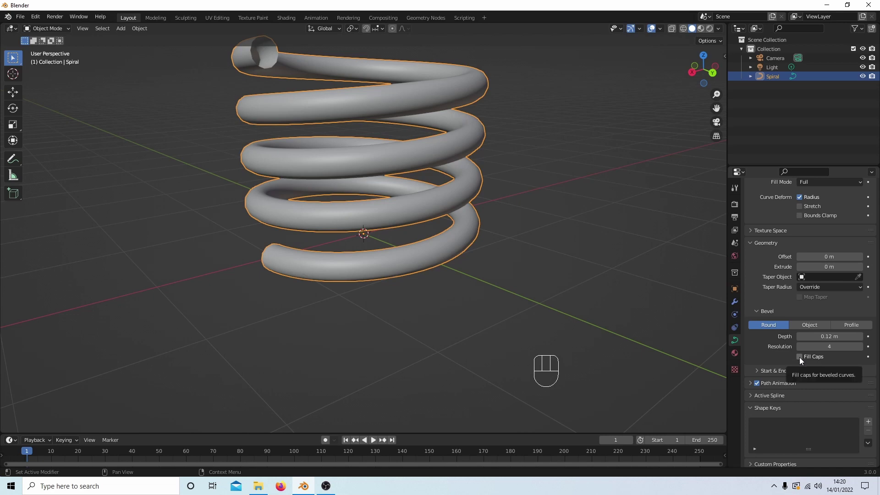
{"action": "left_click", "coordinate": [802, 360]}
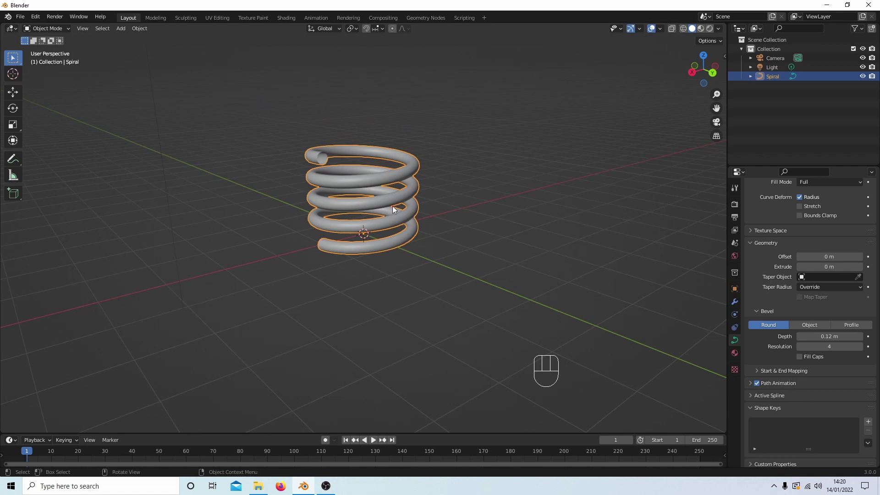
Delete the tube coil and add a fresh single-turn Archemedian spiral
{"action": "key", "text": "Delete"}
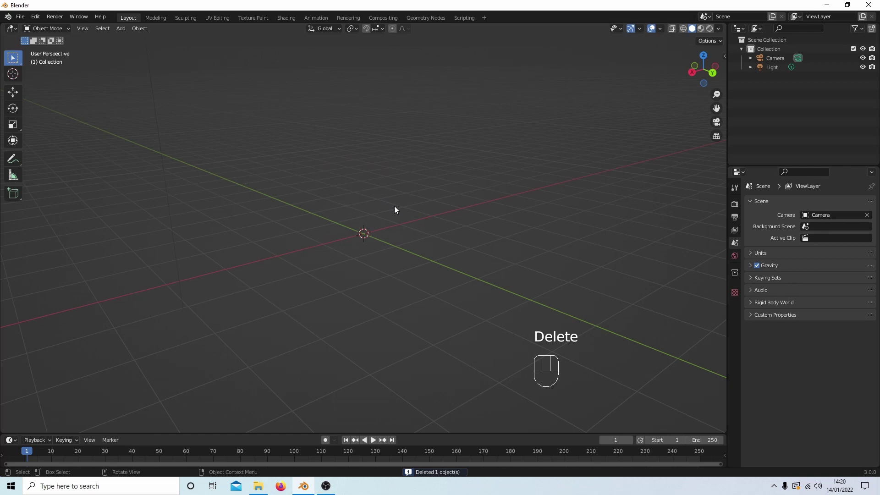
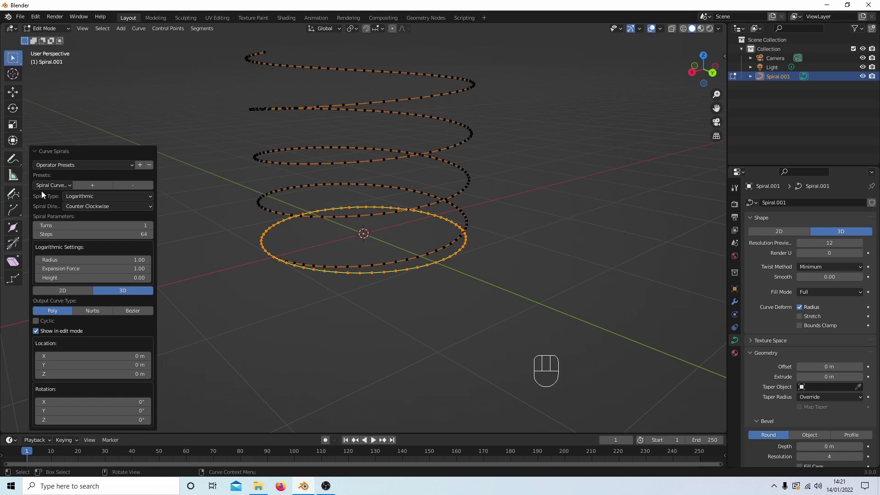
{"action": "left_click_drag", "start_coordinate": [133, 164], "coordinate": [52, 169]}
{"action": "left_click_drag", "start_coordinate": [129, 166], "coordinate": [78, 178]}
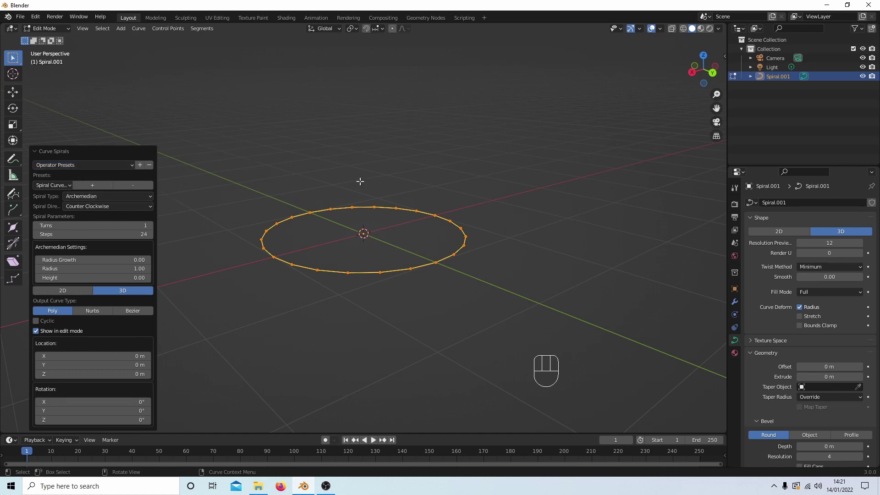
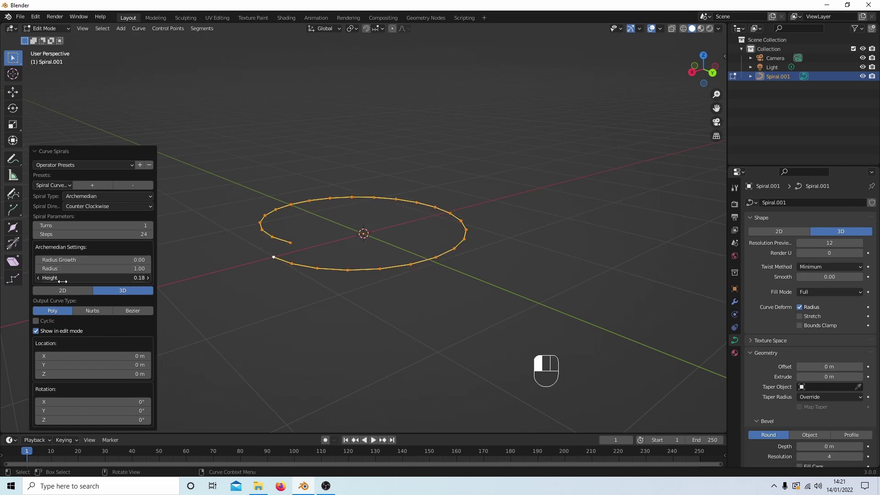
Raise the new spiral's turn count in the Curve Spirals panel
{"action": "left_click", "coordinate": [153, 229]}
{"action": "left_click", "coordinate": [153, 229]}
{"action": "double_click", "coordinate": [153, 229]}
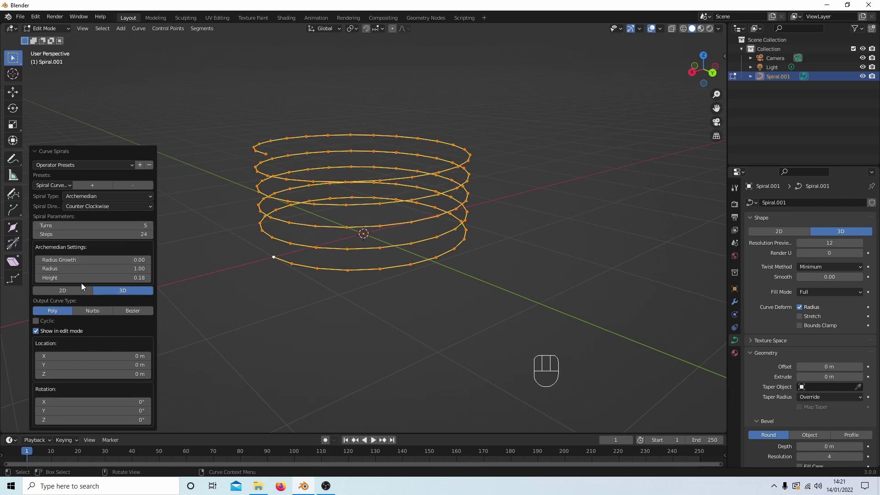
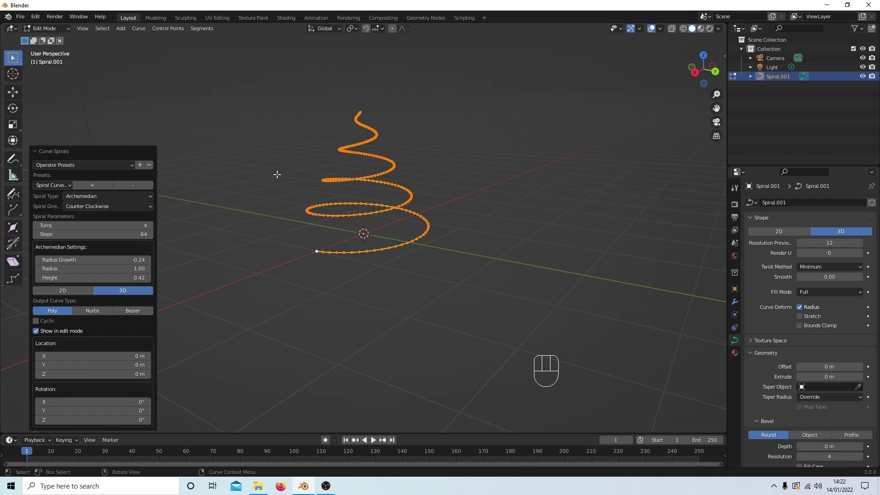
Return to Object Mode and orbit around the cone-shaped tube
{"action": "key", "text": "Tab"}
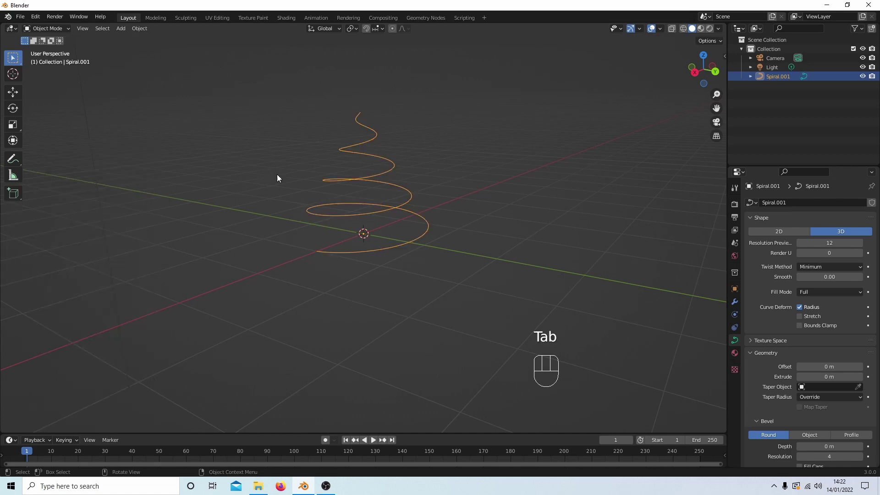
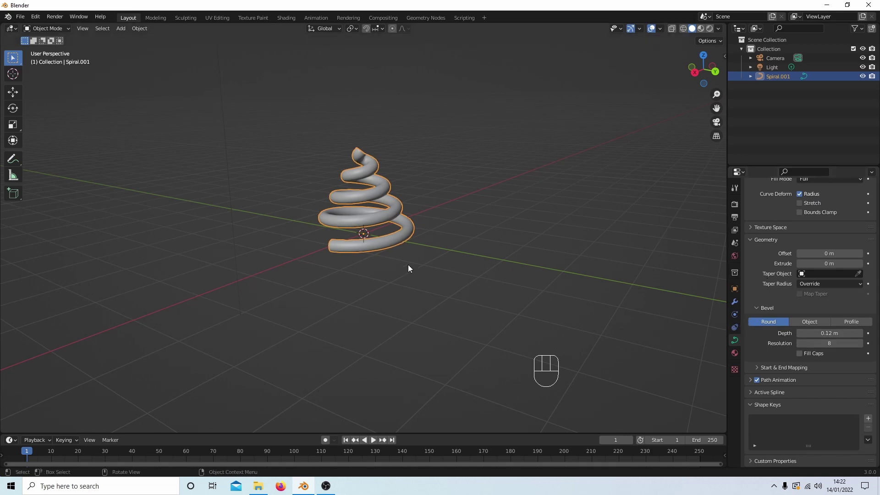
{"action": "left_click_drag", "start_coordinate": [405, 266], "coordinate": [461, 263]}
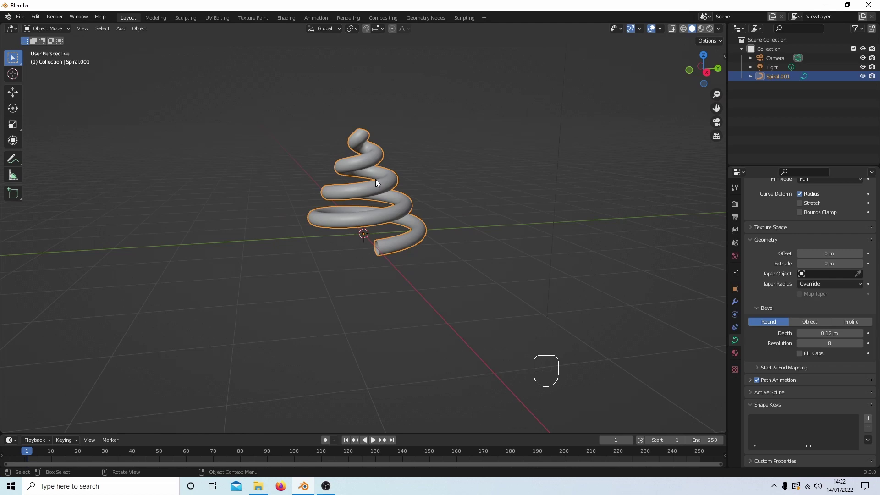
Delete the cone tube from the scene
{"action": "key", "text": "Delete"}
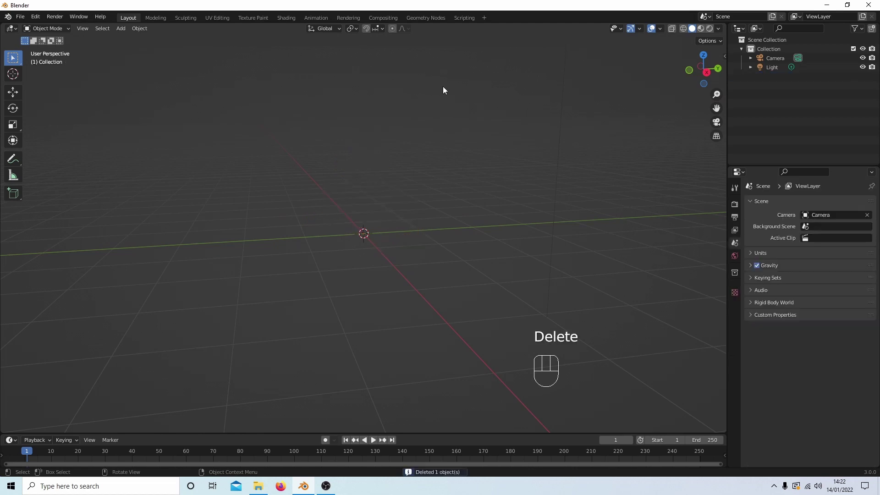
Add an Archemedian spiral and flatten it to one turn with radius growth -1.05, viewed from above
{"action": "left_click_drag", "start_coordinate": [122, 32], "coordinate": [287, 234]}
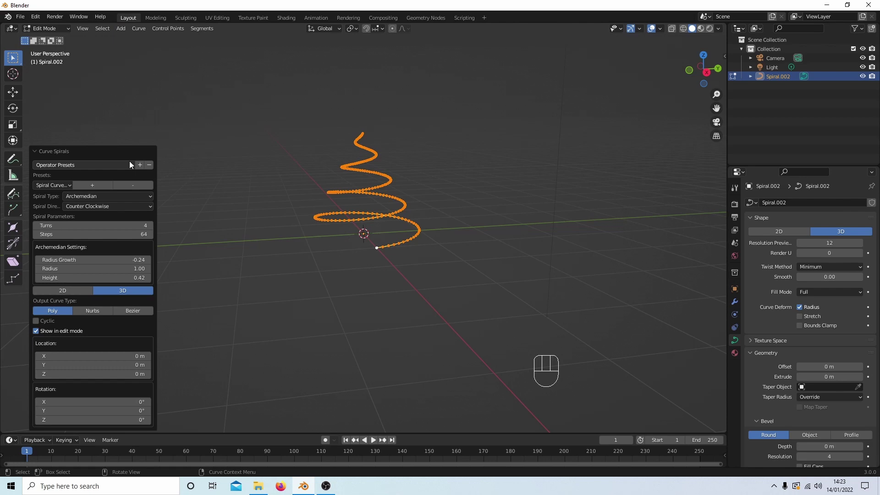
{"action": "left_click_drag", "start_coordinate": [133, 165], "coordinate": [73, 177]}
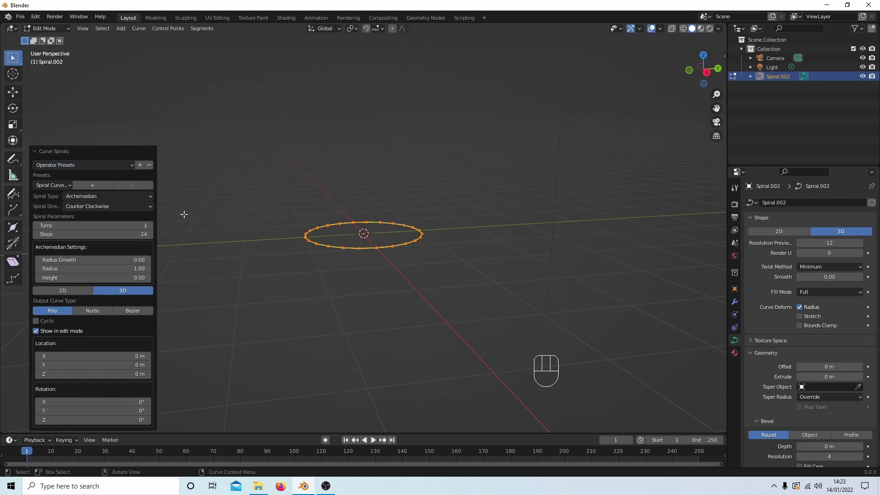
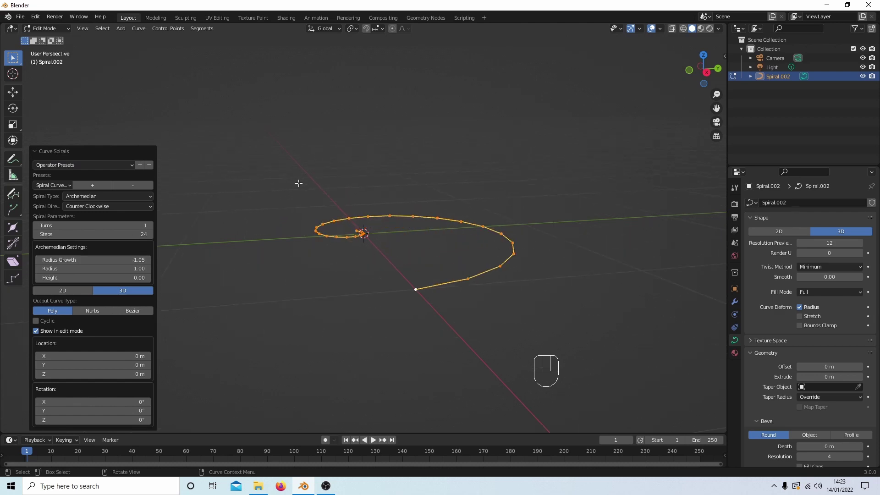
{"action": "left_click_drag", "start_coordinate": [304, 144], "coordinate": [391, 226]}
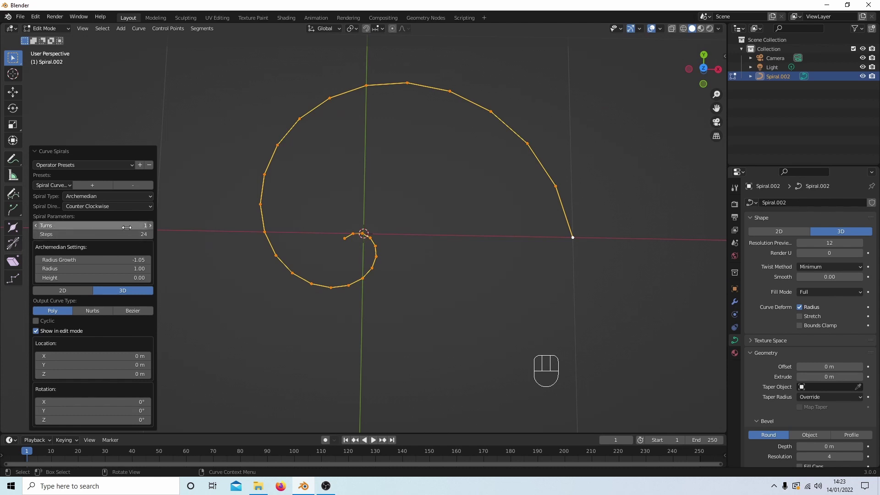
Set the flat spiral to four turns with radius growth 0.24
{"action": "left_click", "coordinate": [154, 230]}
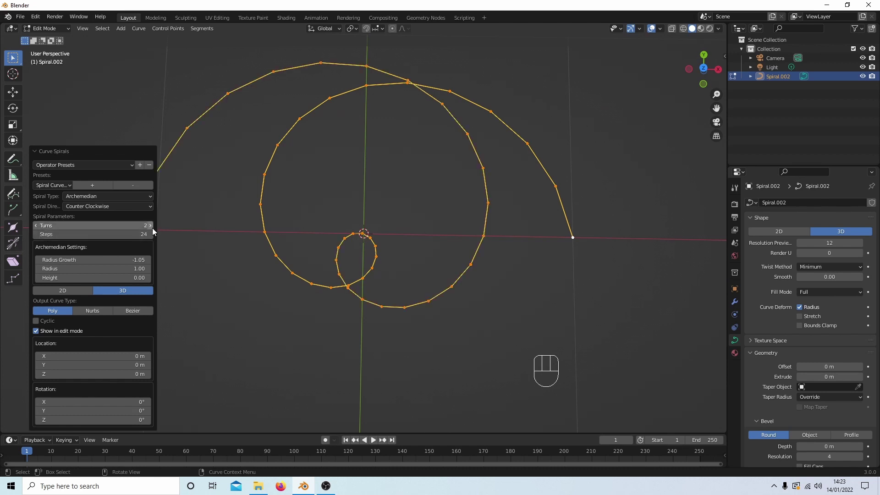
{"action": "left_click", "coordinate": [155, 230]}
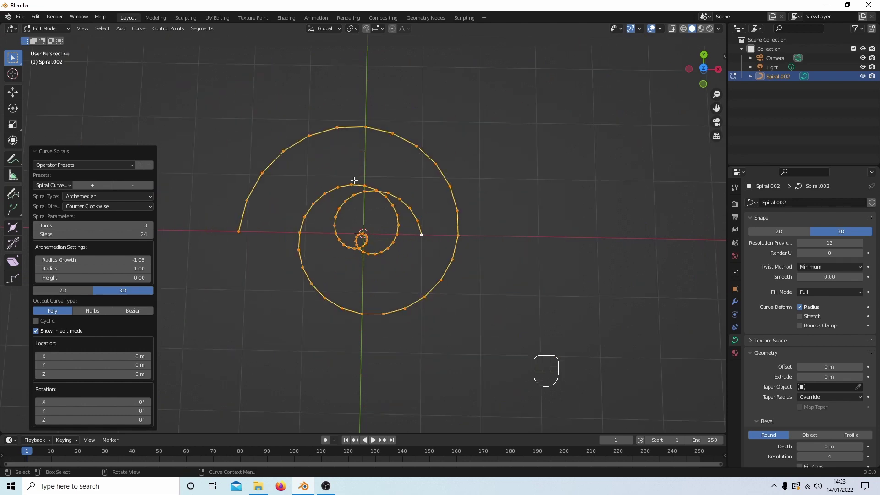
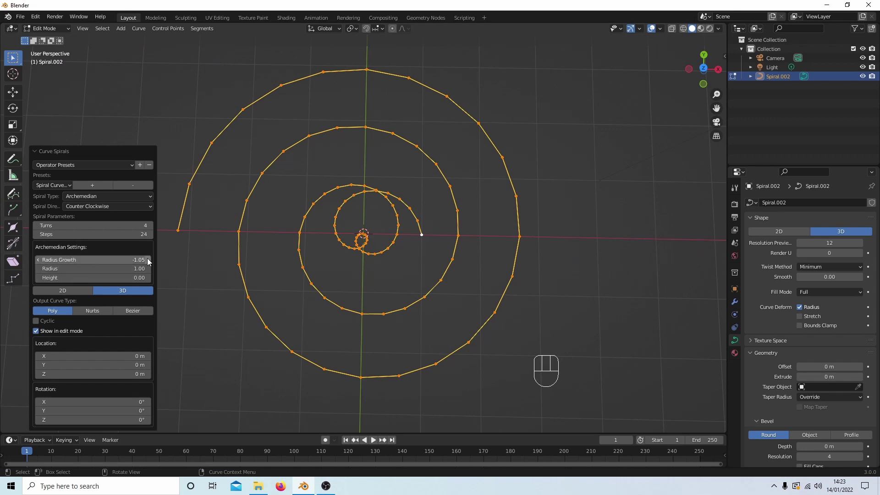
{"action": "left_click", "coordinate": [151, 262]}
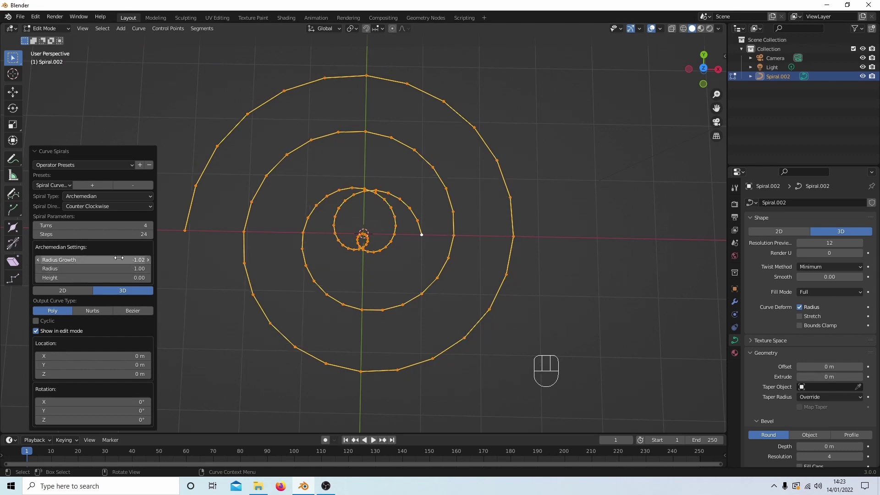
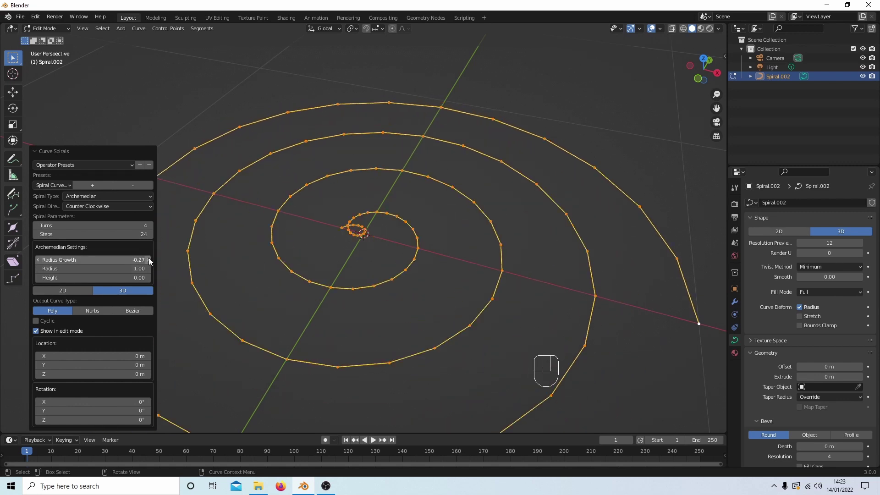
{"action": "left_click", "coordinate": [151, 261]}
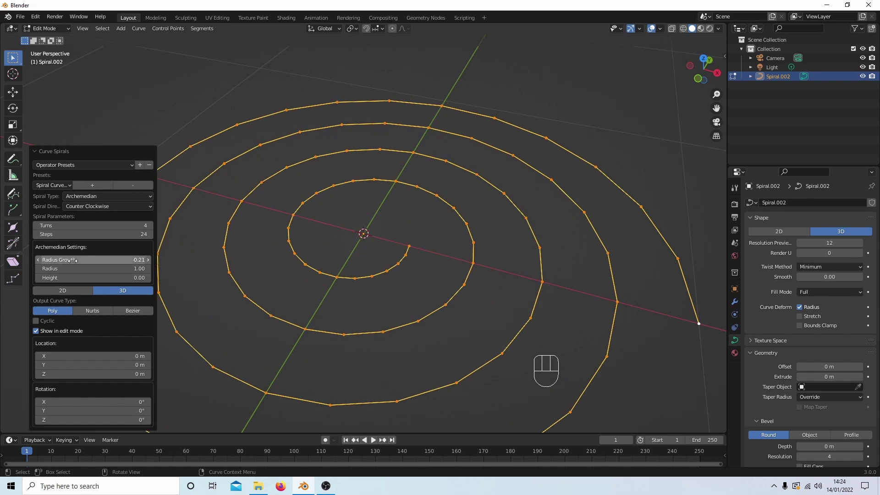
{"action": "left_click", "coordinate": [41, 262]}
{"action": "left_click_drag", "start_coordinate": [243, 163], "coordinate": [244, 221]}
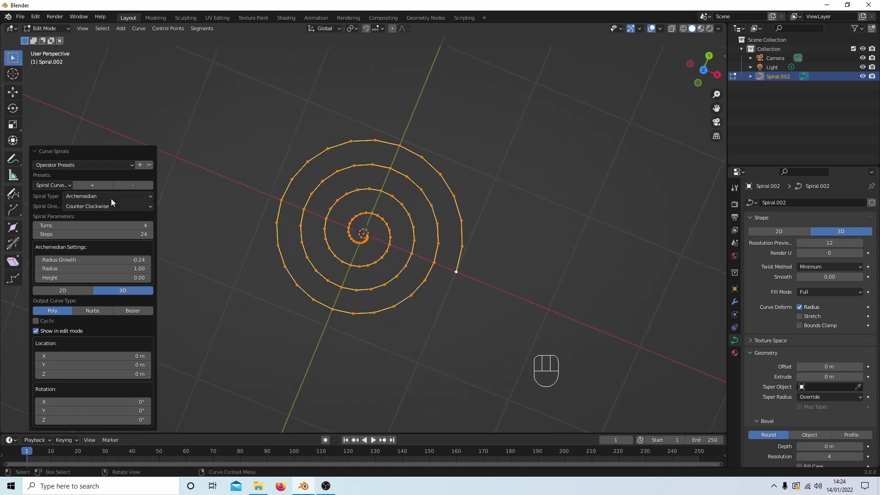
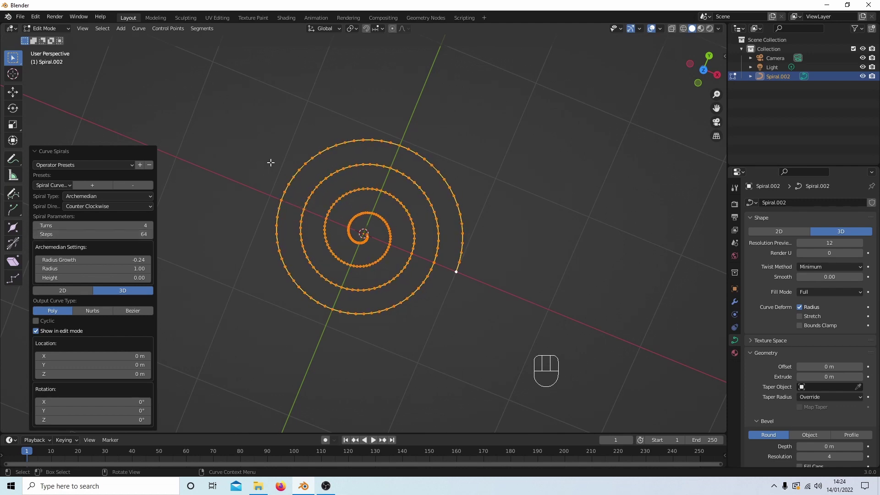
Leave edit mode on the 64-step spiral and bring up the Add menu for mesh objects
{"action": "key", "text": "Tab"}
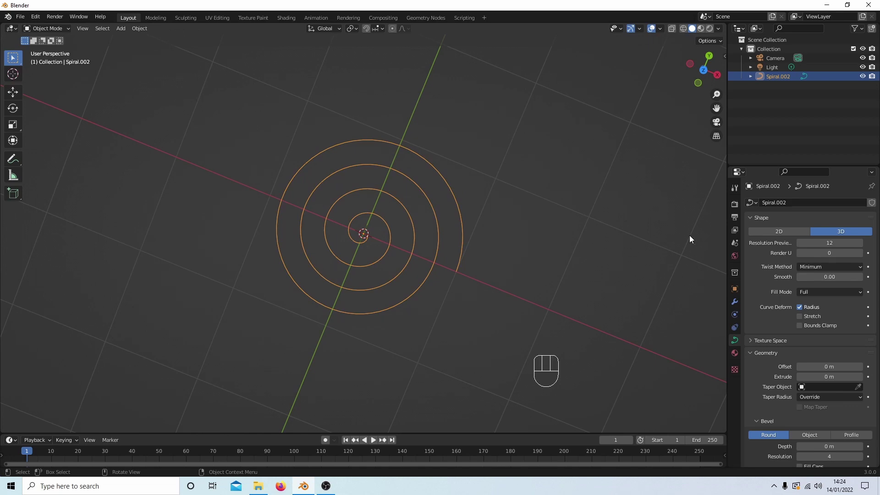
{"action": "key", "text": "shift+a"}
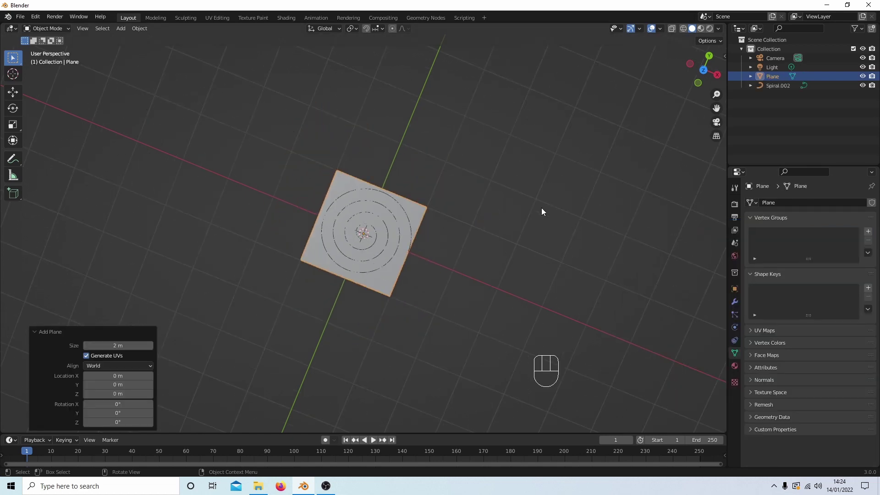
Add a Plane and move it about 2.07 m along X, left of Spiral.002, in top view
{"action": "left_click_drag", "start_coordinate": [515, 238], "coordinate": [524, 211]}
{"action": "key", "text": "KP_7"}
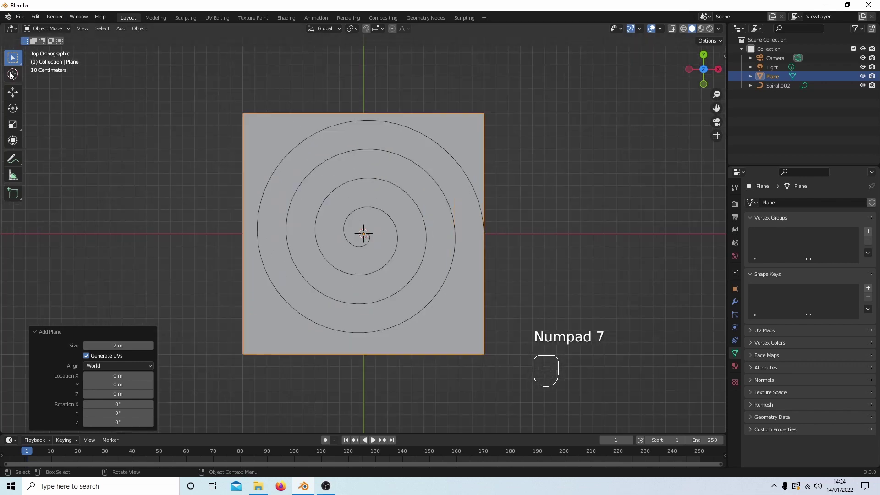
{"action": "left_click", "coordinate": [16, 92]}
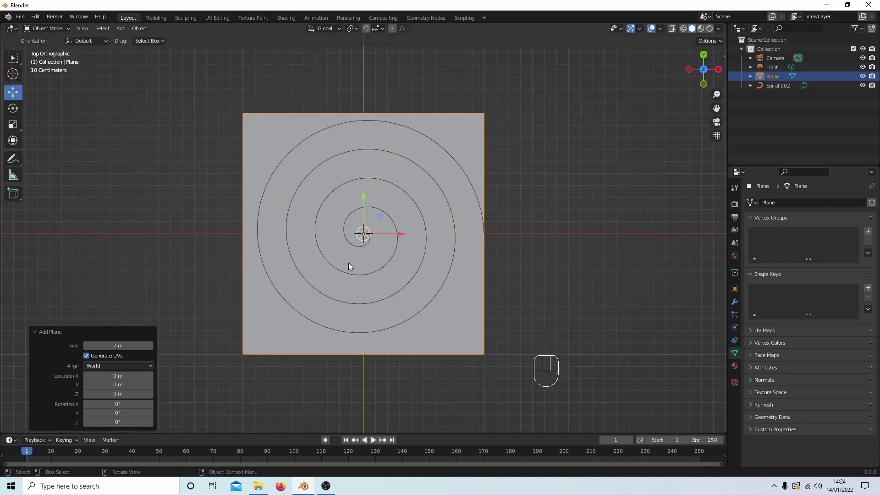
{"action": "left_click_drag", "start_coordinate": [400, 235], "coordinate": [146, 193]}
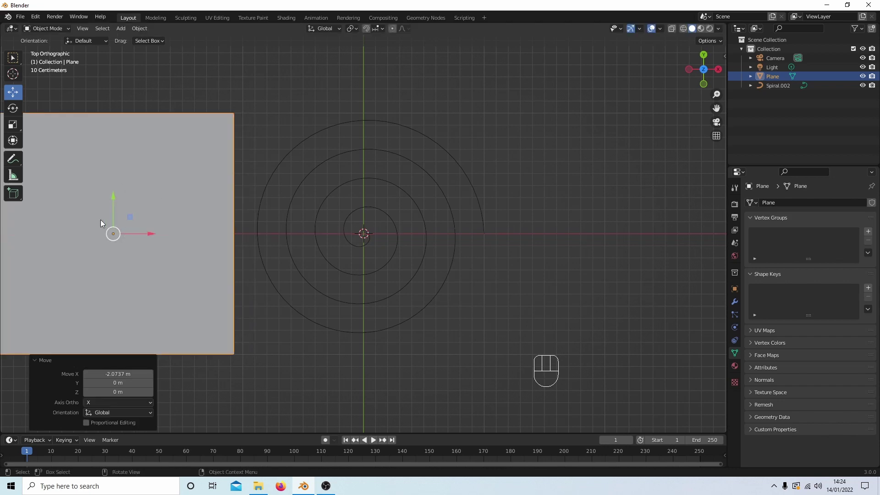
Convert the Plane to a curve and scale it down to about 0.062
{"action": "left_click_drag", "start_coordinate": [229, 236], "coordinate": [219, 234]}
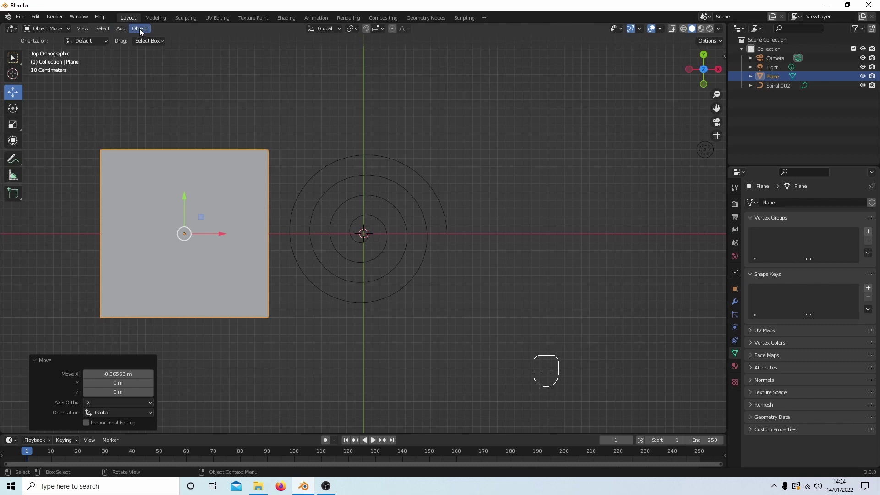
{"action": "left_click_drag", "start_coordinate": [142, 31], "coordinate": [244, 284]}
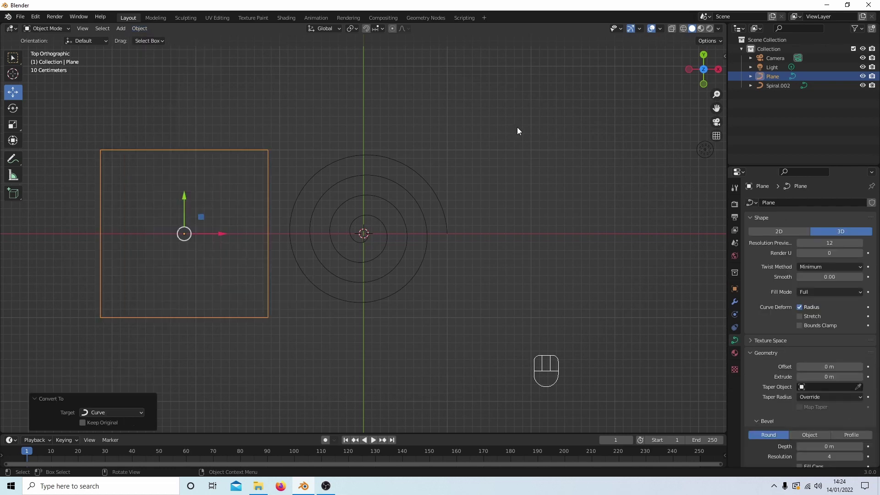
{"action": "key", "text": "s"}
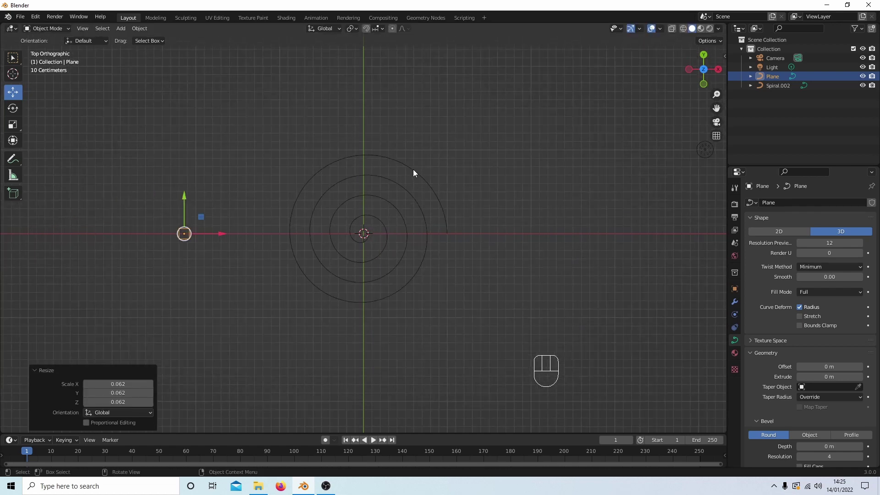
Set Spiral.002's bevel to Object using the Plane curve, making a square-profiled tube
{"action": "left_click", "coordinate": [415, 172]}
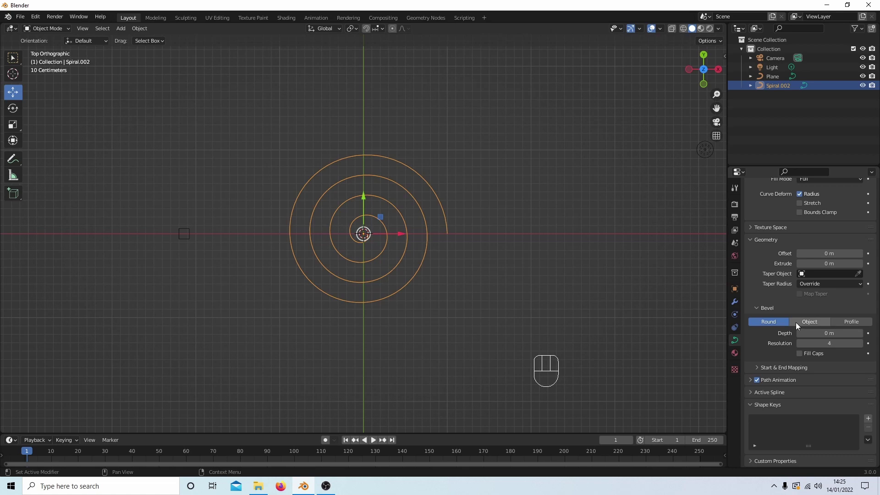
{"action": "left_click", "coordinate": [813, 323]}
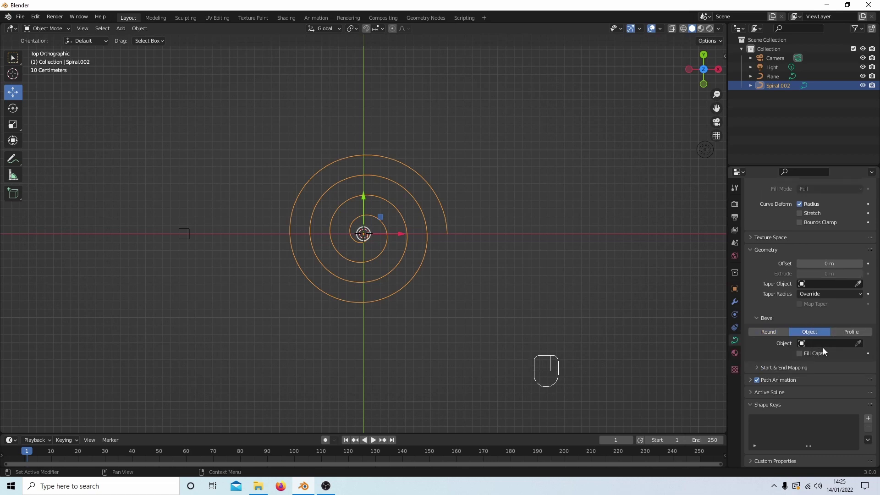
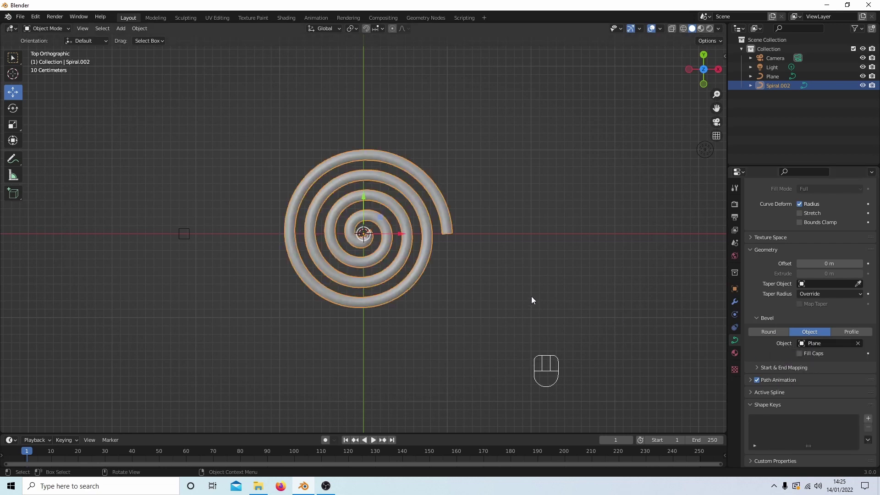
{"action": "left_click_drag", "start_coordinate": [529, 287], "coordinate": [519, 258]}
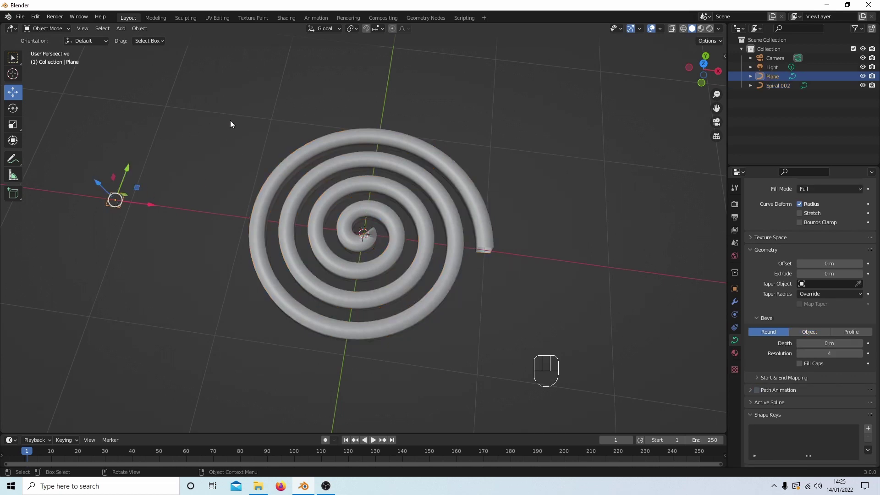
Scale the Plane profile about 2.55 along Y into a tall ribbon and cap the spiral ends
{"action": "key", "text": "s"}
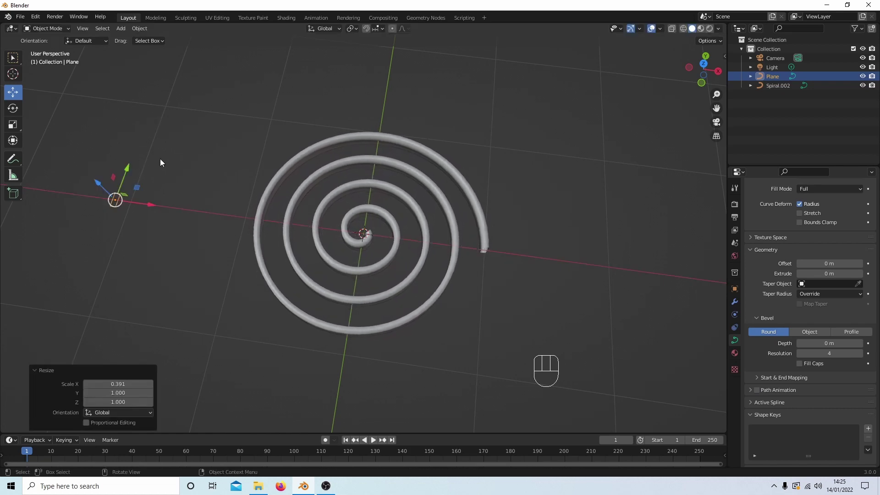
{"action": "key", "text": "s"}
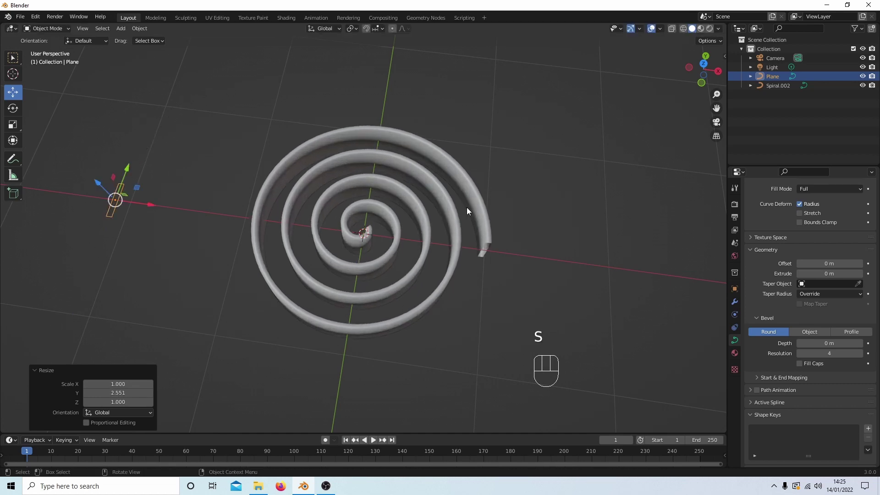
{"action": "left_click_drag", "start_coordinate": [537, 278], "coordinate": [532, 247]}
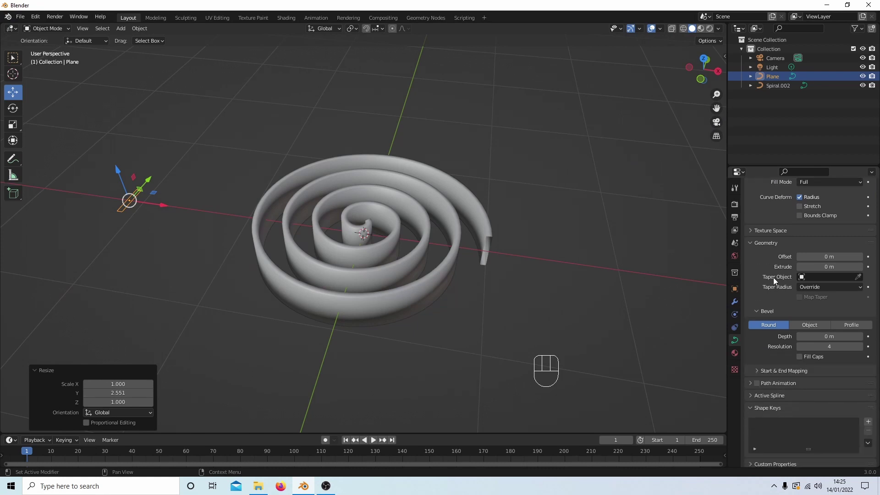
{"action": "left_click", "coordinate": [800, 357]}
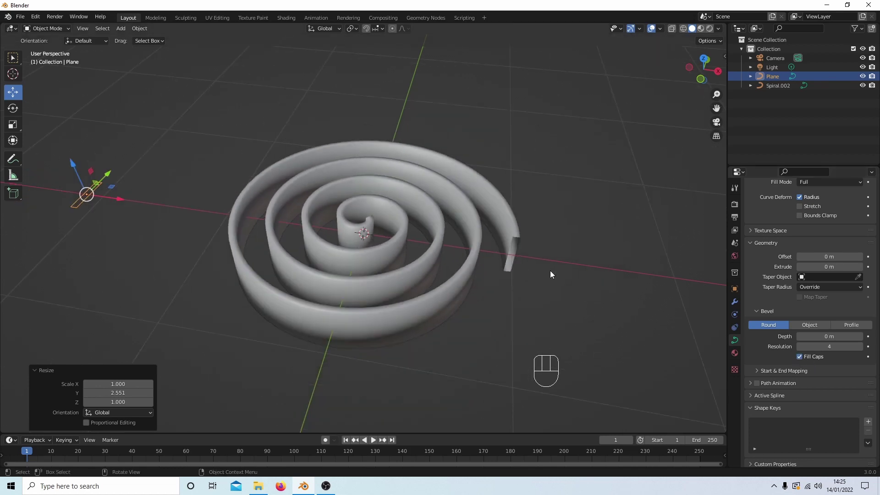
Orbit and zoom to inspect the thin spiral wall from the side and close up
{"action": "left_click_drag", "start_coordinate": [552, 275], "coordinate": [504, 247]}
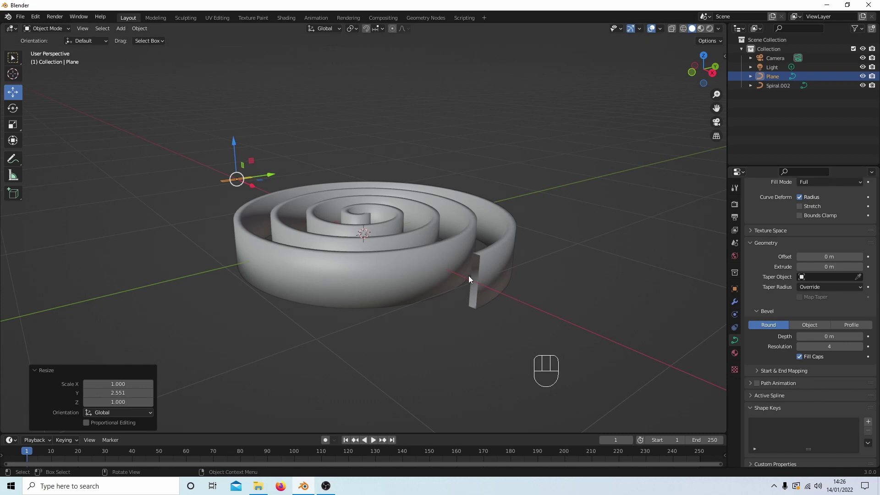
{"action": "left_click_drag", "start_coordinate": [693, 317], "coordinate": [634, 288]}
{"action": "left_click_drag", "start_coordinate": [482, 216], "coordinate": [528, 226]}
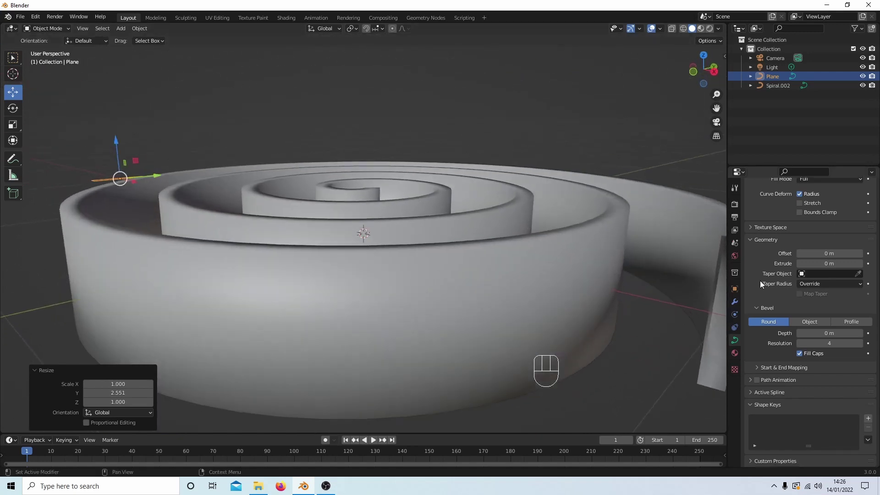
{"action": "left_click_drag", "start_coordinate": [548, 248], "coordinate": [531, 257]}
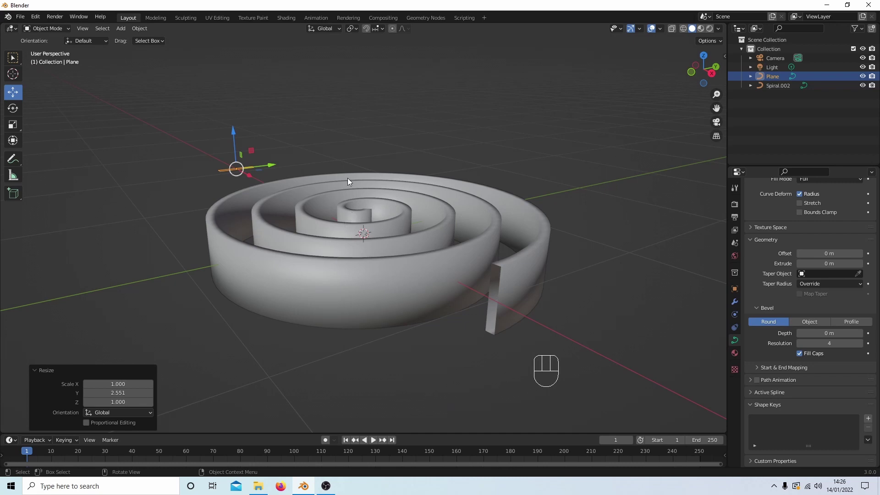
Convert the Spiral.002 ribbon curve into a mesh via Object > Convert > Mesh
{"action": "left_click", "coordinate": [373, 222]}
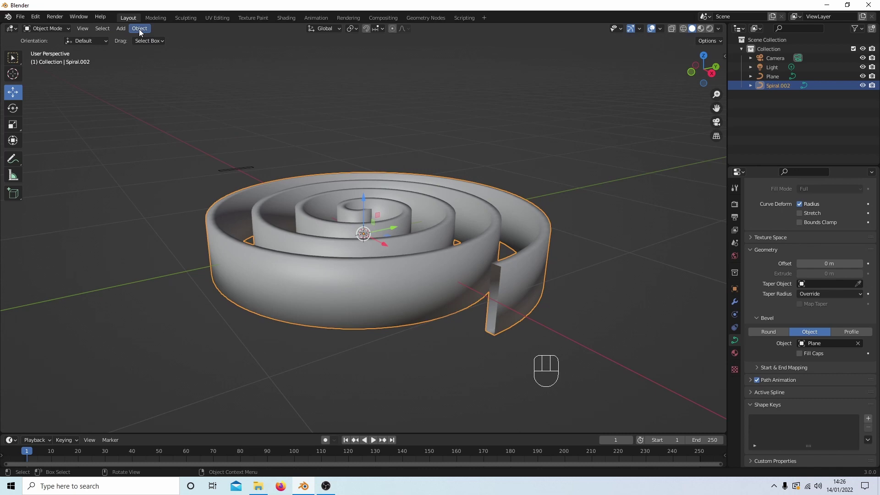
{"action": "left_click_drag", "start_coordinate": [141, 31], "coordinate": [246, 291]}
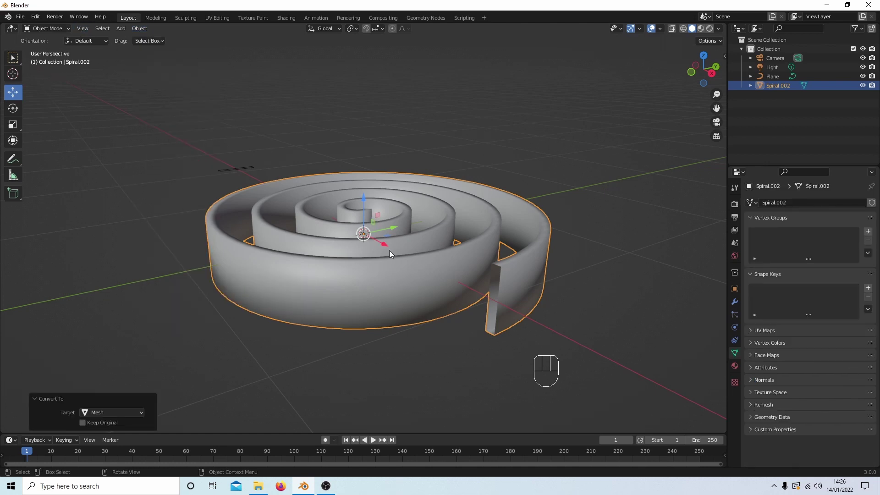
In edit mode select the ribbon end vertices, fill them with a face, and return to object mode
{"action": "key", "text": "Tab"}
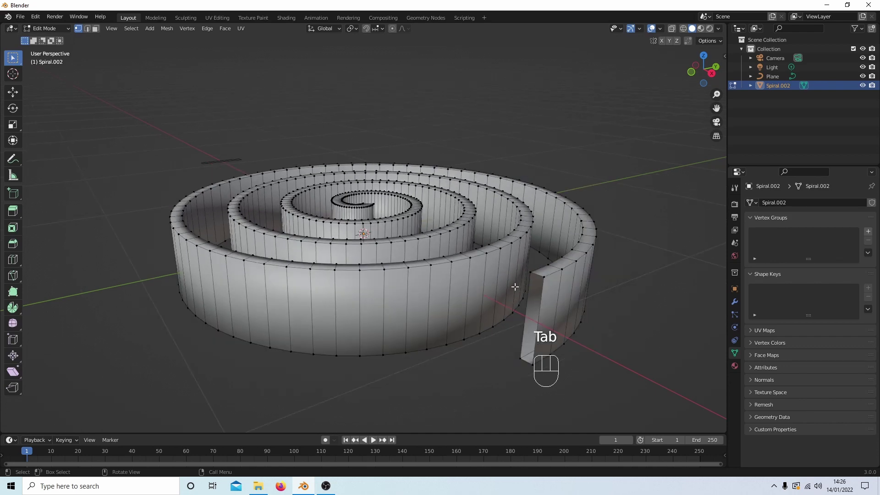
{"action": "left_click", "coordinate": [529, 274]}
{"action": "left_click", "coordinate": [541, 280]}
{"action": "left_click", "coordinate": [522, 358]}
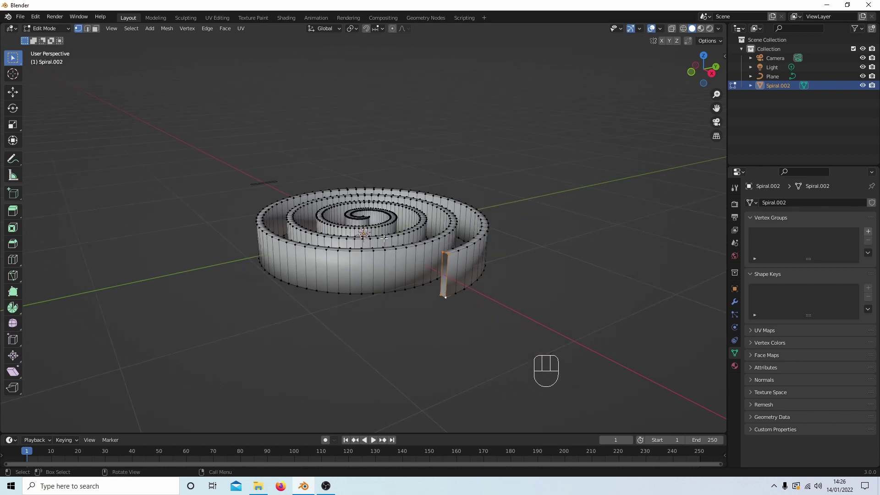
{"action": "key", "text": "f"}
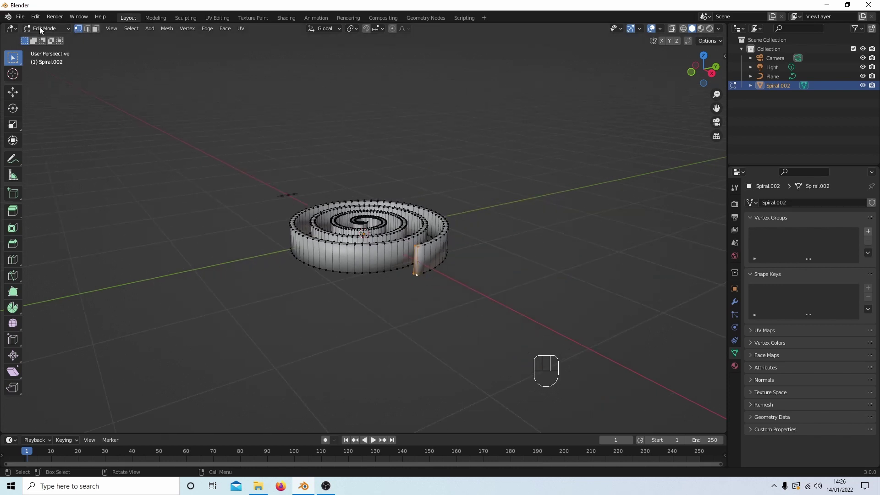
{"action": "left_click_drag", "start_coordinate": [42, 29], "coordinate": [36, 42]}
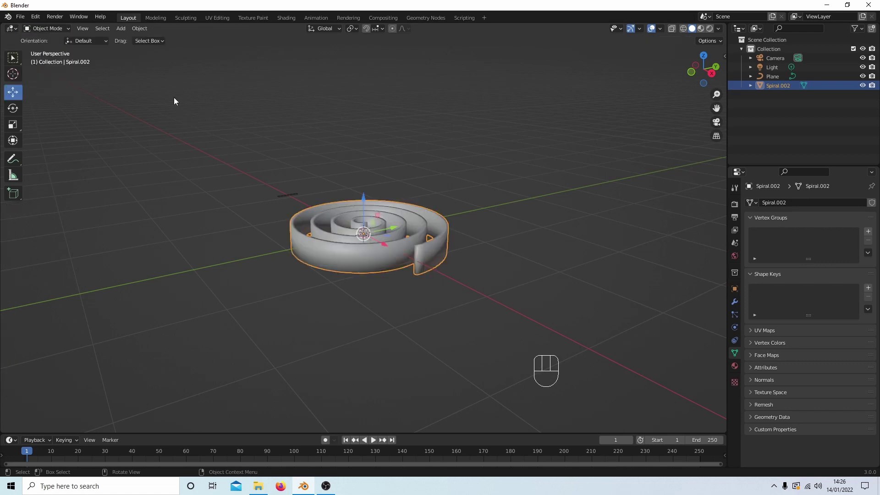
Delete Spiral.002 and the Plane, leaving camera and light, viewed from the top
{"action": "key", "text": "Delete"}
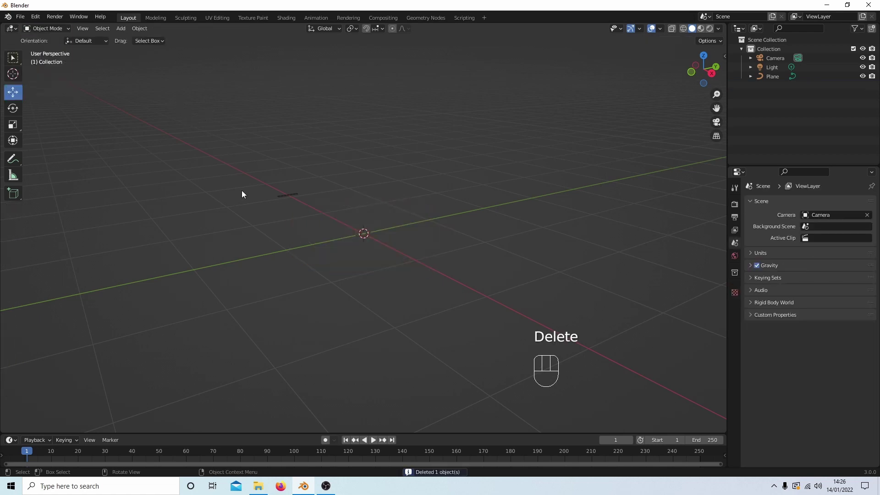
{"action": "left_click", "coordinate": [277, 194]}
{"action": "key", "text": "Delete"}
{"action": "key", "text": "KP_7"}
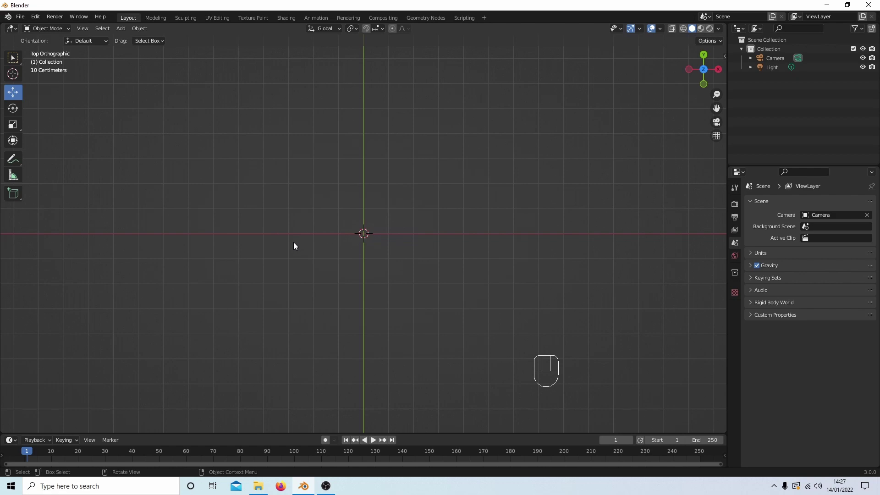
{"action": "key", "text": "shift+a"}
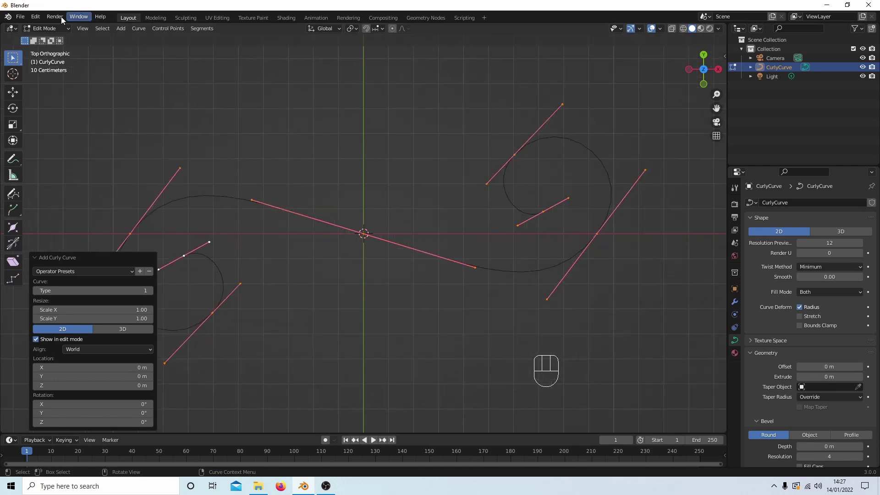
{"action": "left_click", "coordinate": [37, 30]}
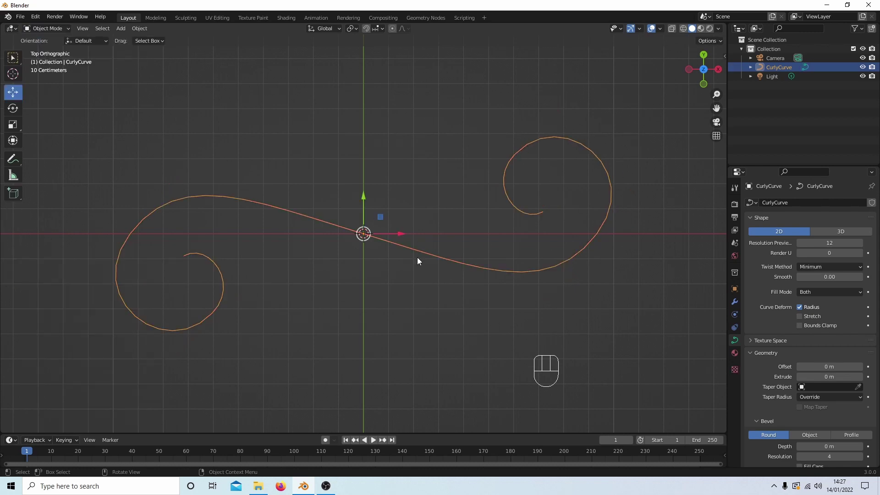
{"action": "left_click_drag", "start_coordinate": [46, 31], "coordinate": [42, 53]}
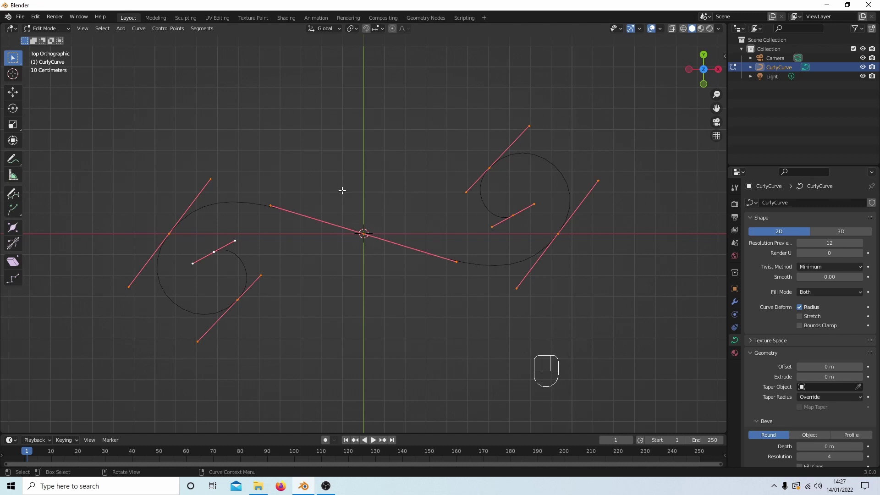
{"action": "key", "text": "Tab"}
{"action": "key", "text": "Delete"}
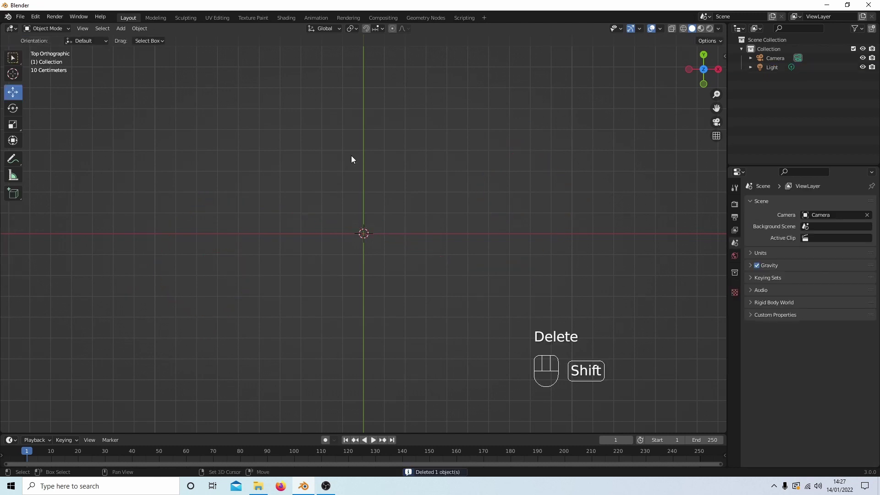
Add a Curly Curve and step its preset Type up to 6, the long curling scroll
{"action": "key", "text": "shift+a"}
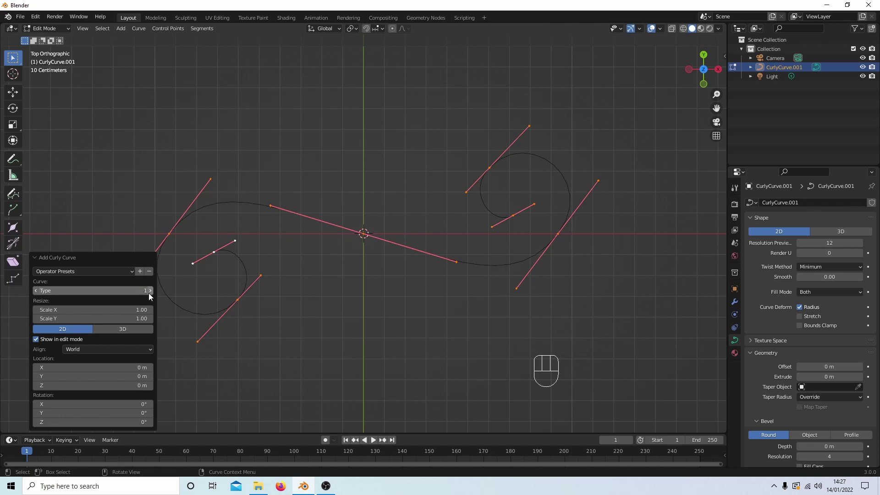
{"action": "left_click", "coordinate": [152, 293]}
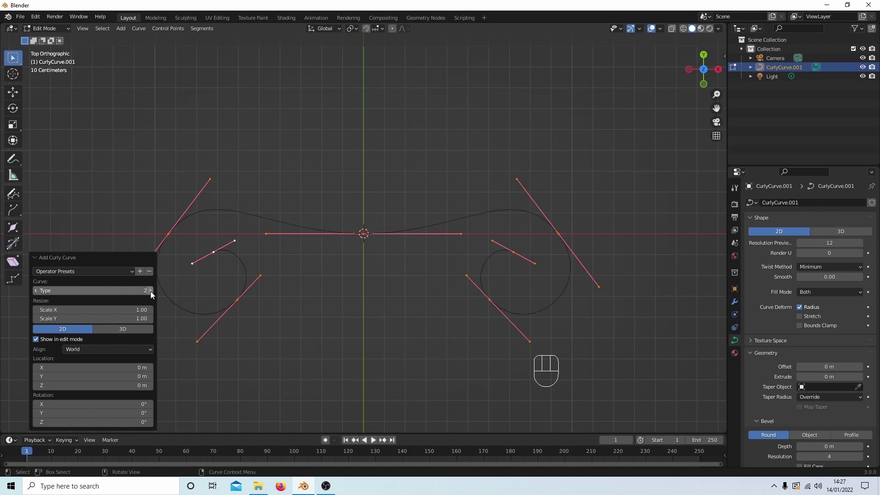
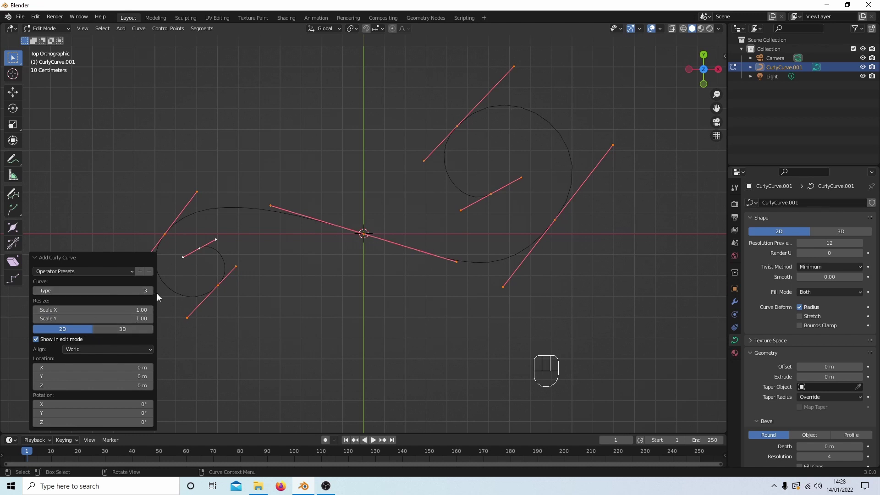
{"action": "left_click", "coordinate": [152, 291]}
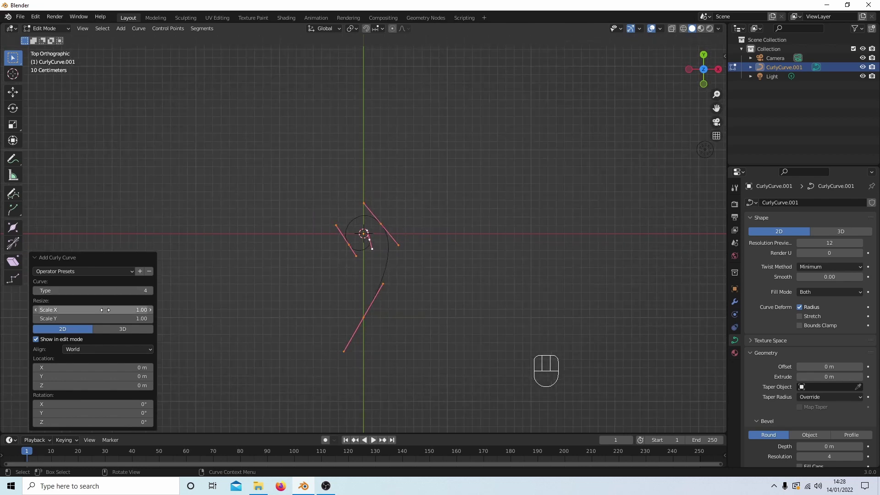
{"action": "left_click", "coordinate": [154, 293]}
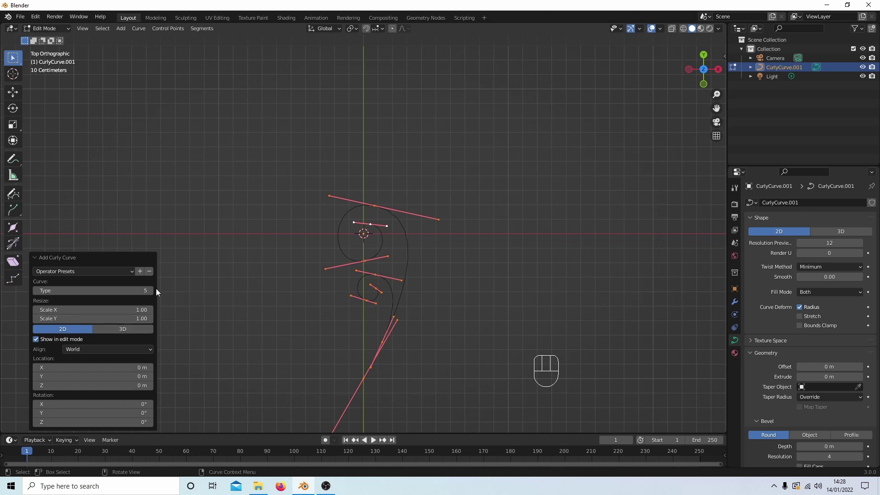
{"action": "left_click", "coordinate": [154, 293]}
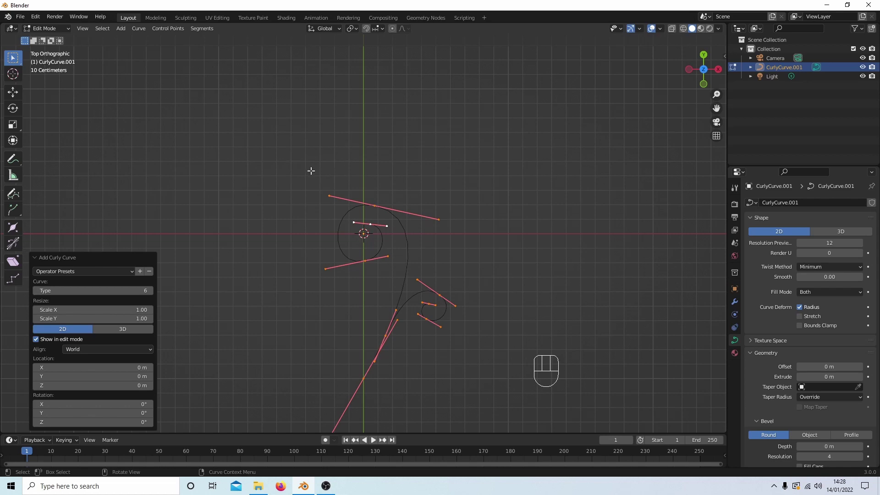
In object mode give CurlyCurve.001 a round bevel of depth 0.05 m and inspect the tube
{"action": "key", "text": "Tab"}
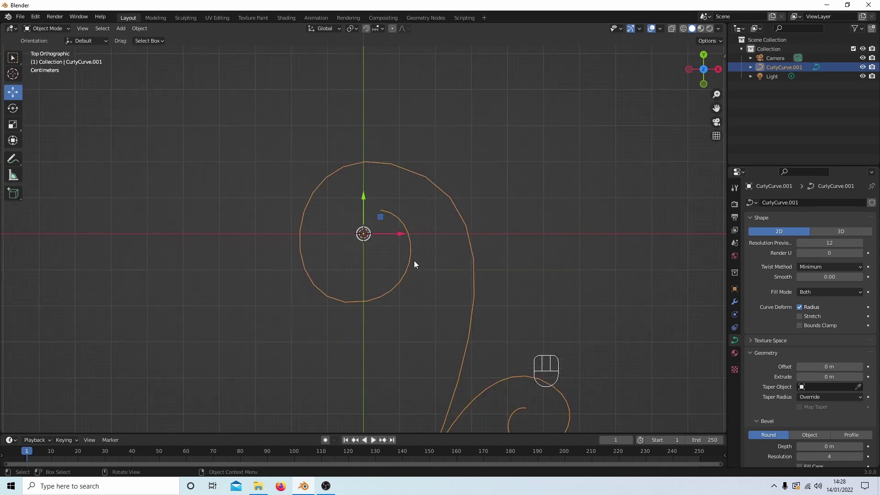
{"action": "left_click_drag", "start_coordinate": [424, 261], "coordinate": [383, 199]}
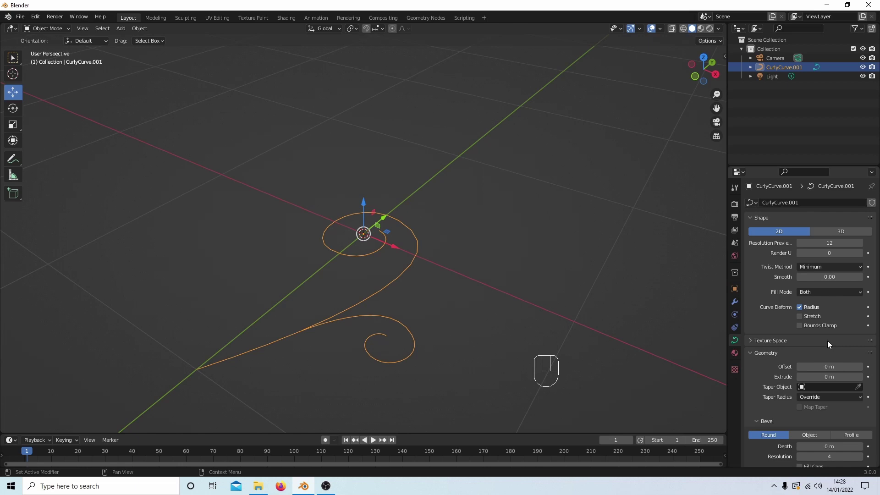
{"action": "left_click", "coordinate": [736, 341]}
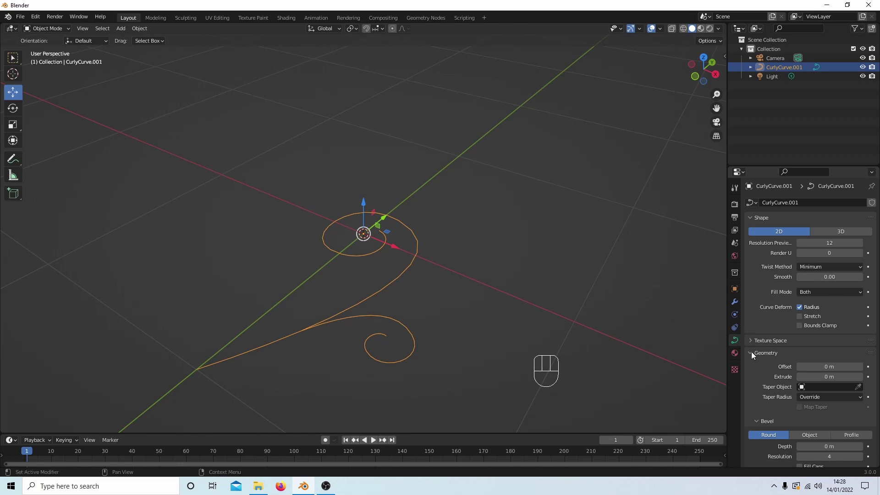
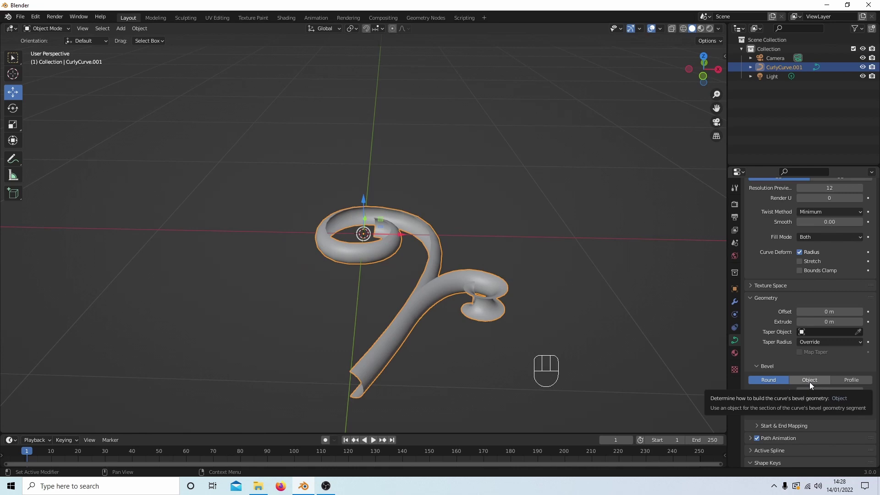
{"action": "left_click_drag", "start_coordinate": [375, 262], "coordinate": [367, 319]}
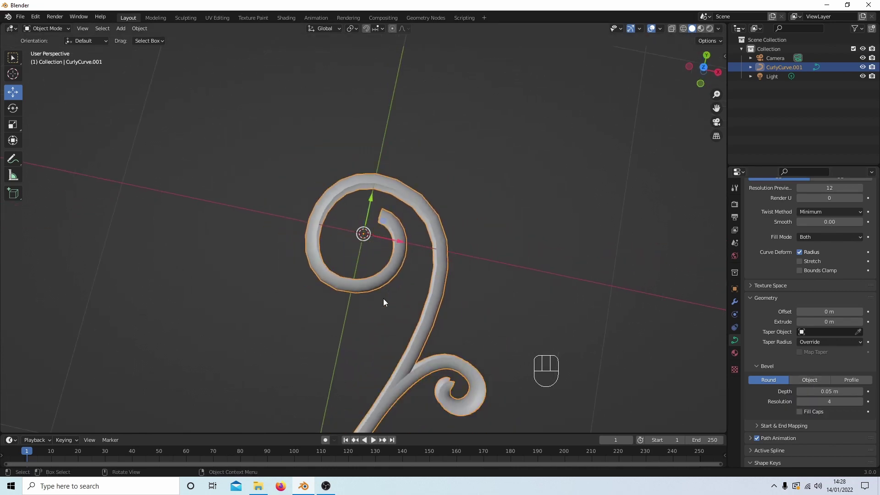
{"action": "left_click_drag", "start_coordinate": [380, 307], "coordinate": [403, 206]}
{"action": "left_click_drag", "start_coordinate": [406, 213], "coordinate": [397, 272]}
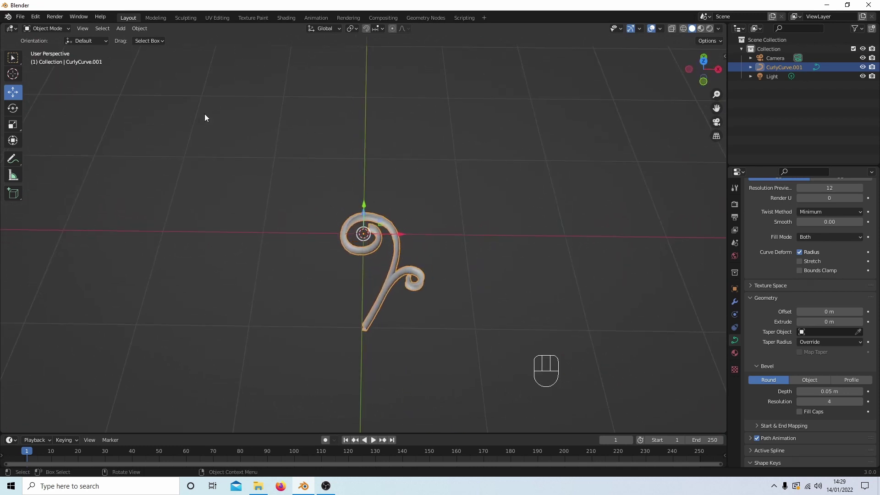